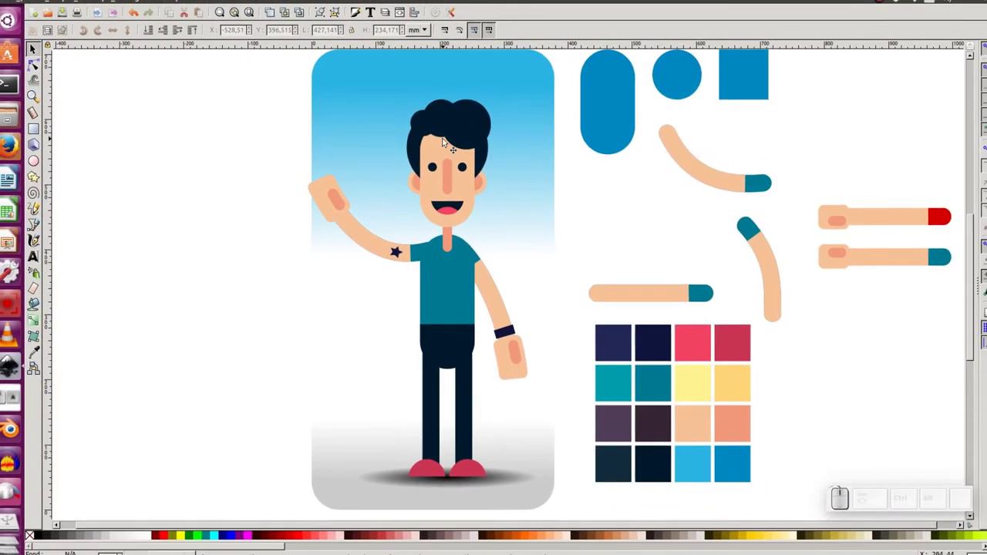
# Step: Duplicate the waving character's head group and place the copy to the left of the character
pyautogui.click(447, 143)
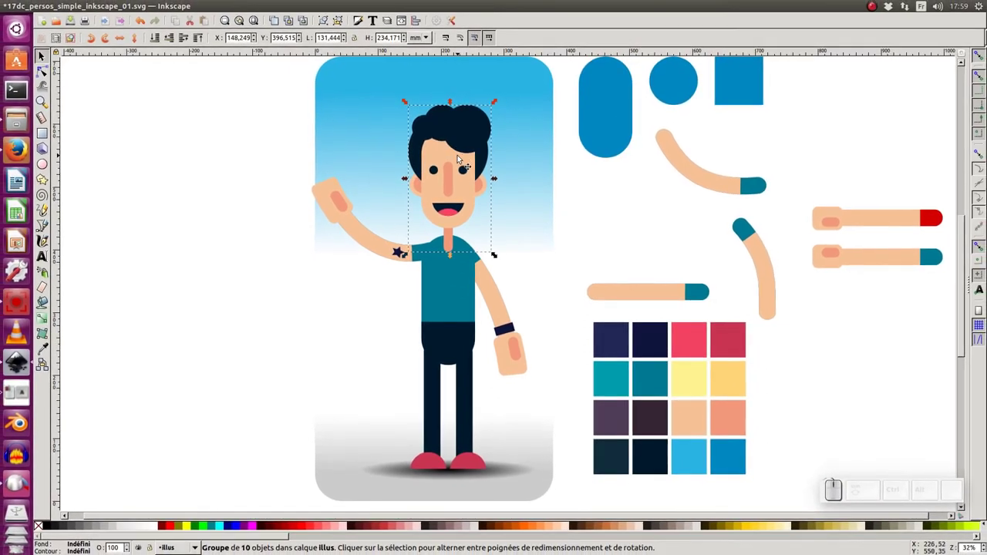
pyautogui.click(473, 159)
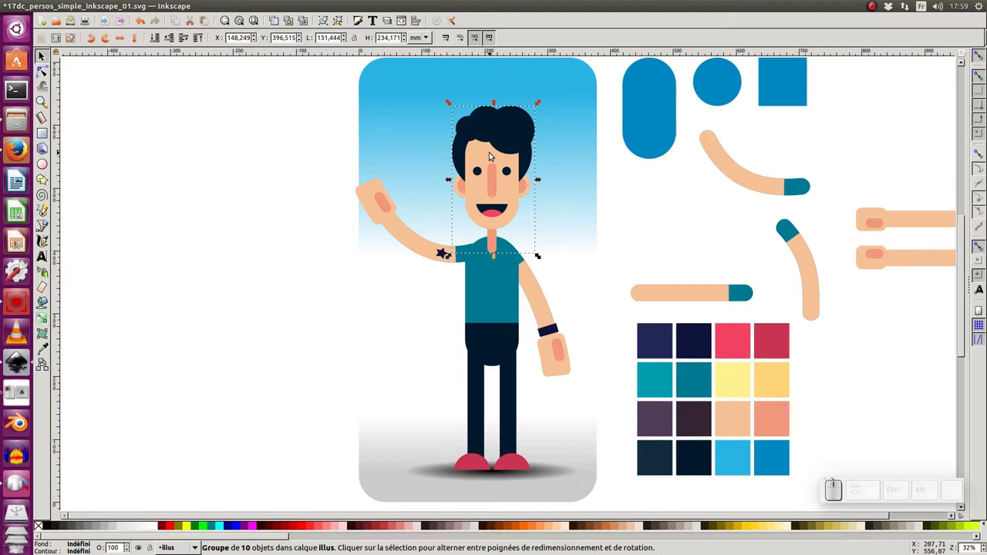
pyautogui.press('ctrl+d')
pyautogui.moveTo(494, 161); pyautogui.dragTo(260, 173)
pyautogui.click(262, 173)
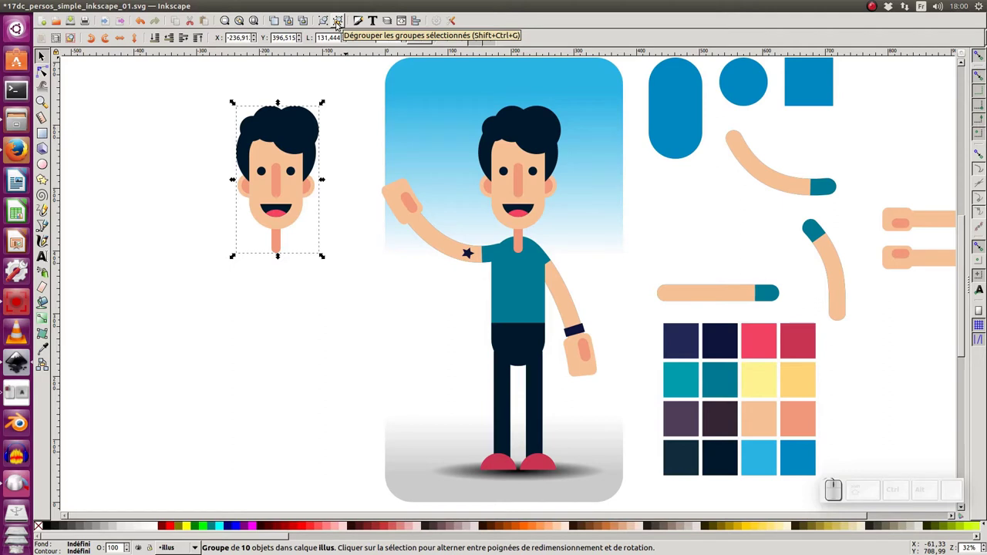
# Step: Ungroup the copied head and select its two-eye group on its own, undoing the eye move
pyautogui.click(339, 26)
pyautogui.click(274, 210)
pyautogui.click(350, 198)
pyautogui.click(346, 181)
pyautogui.click(362, 194)
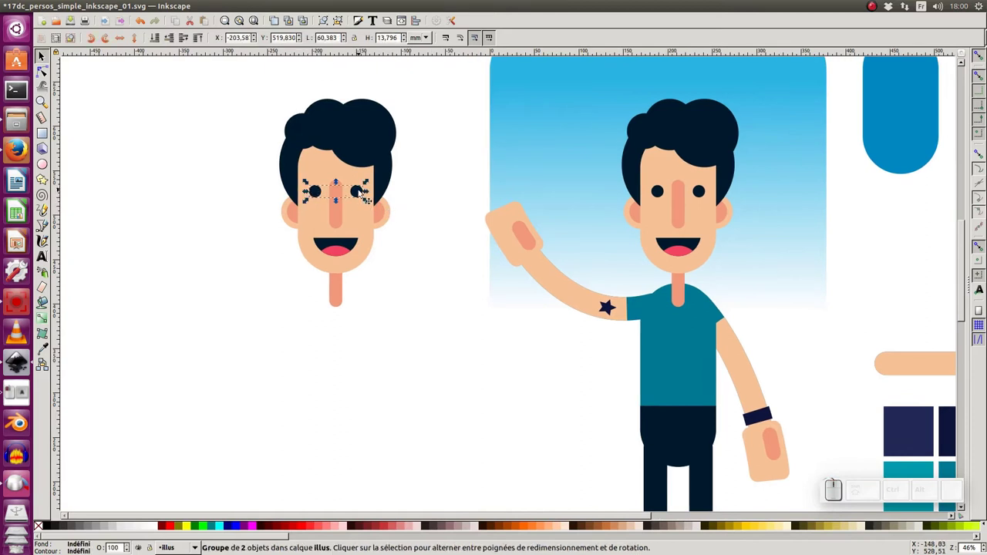
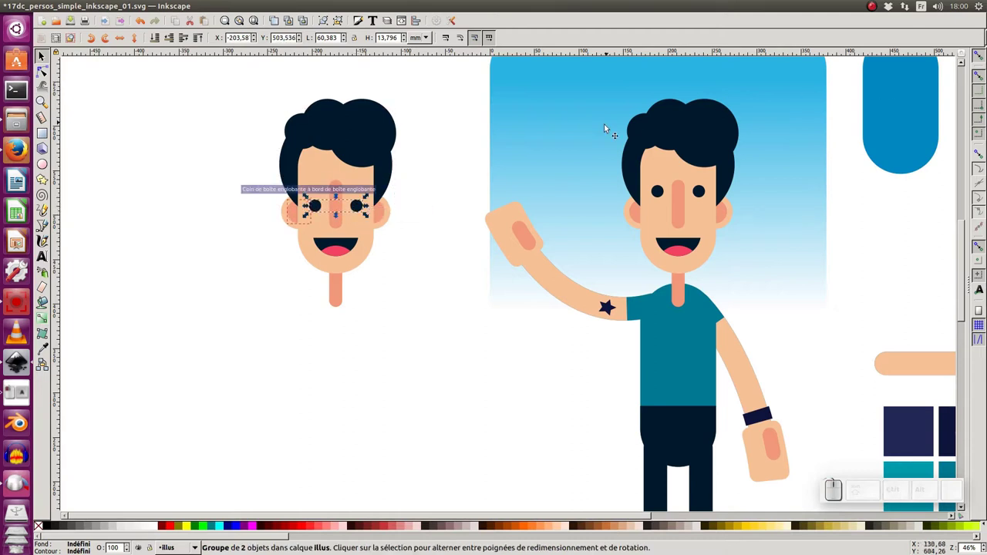
pyautogui.press('ctrl+z')
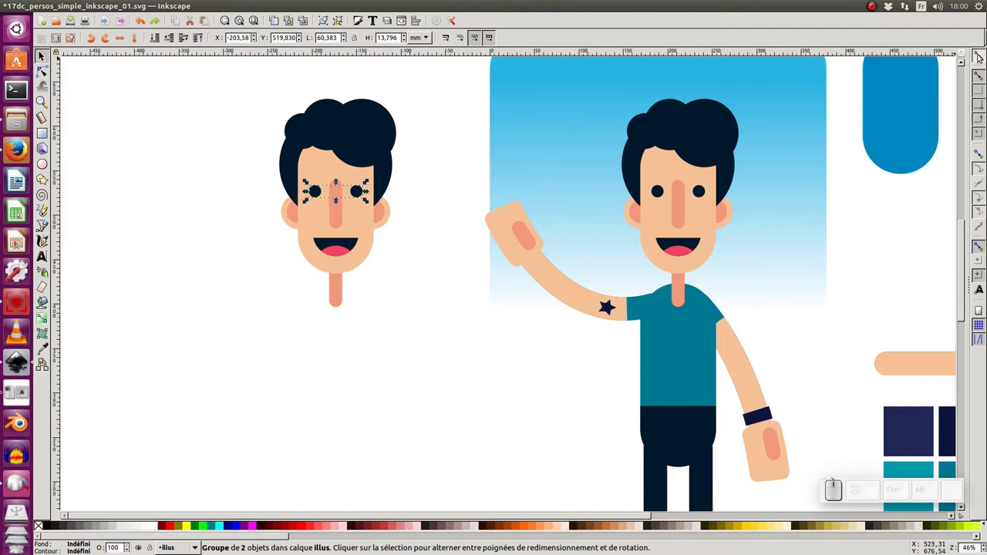
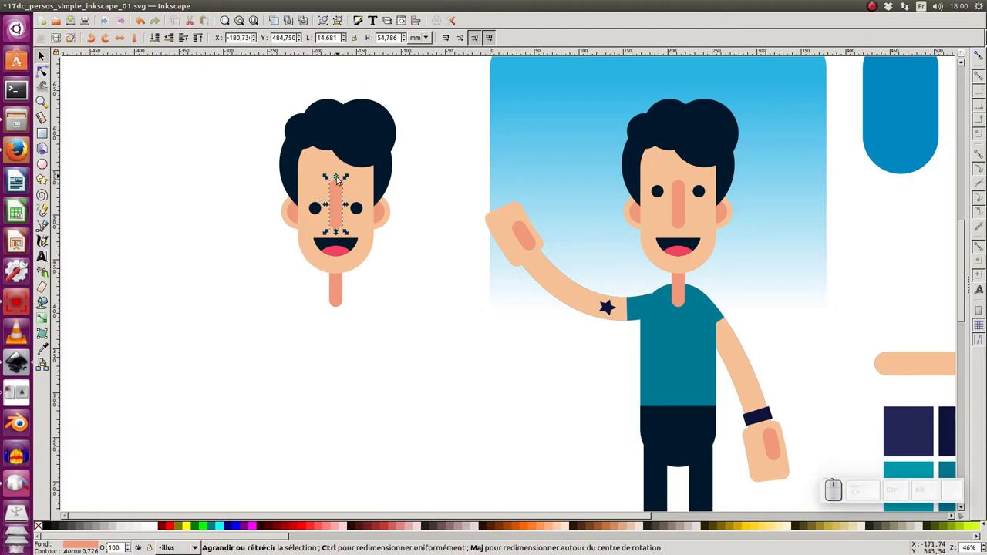
# Step: Shorten the copied head's nose rectangle and set rounded corners to scale with rectangle resizing
pyautogui.moveTo(341, 181); pyautogui.dragTo(337, 232)
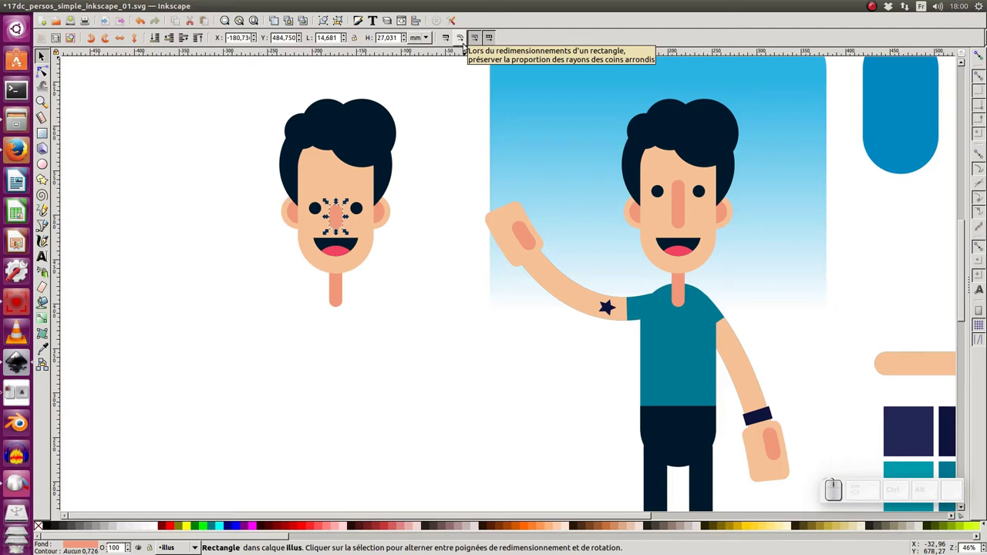
pyautogui.click(347, 201)
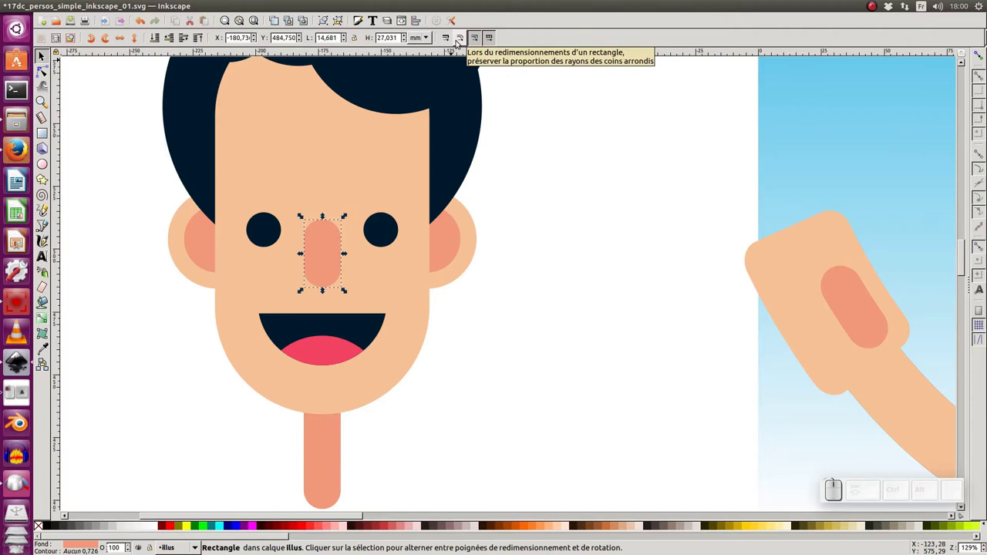
pyautogui.click(469, 36)
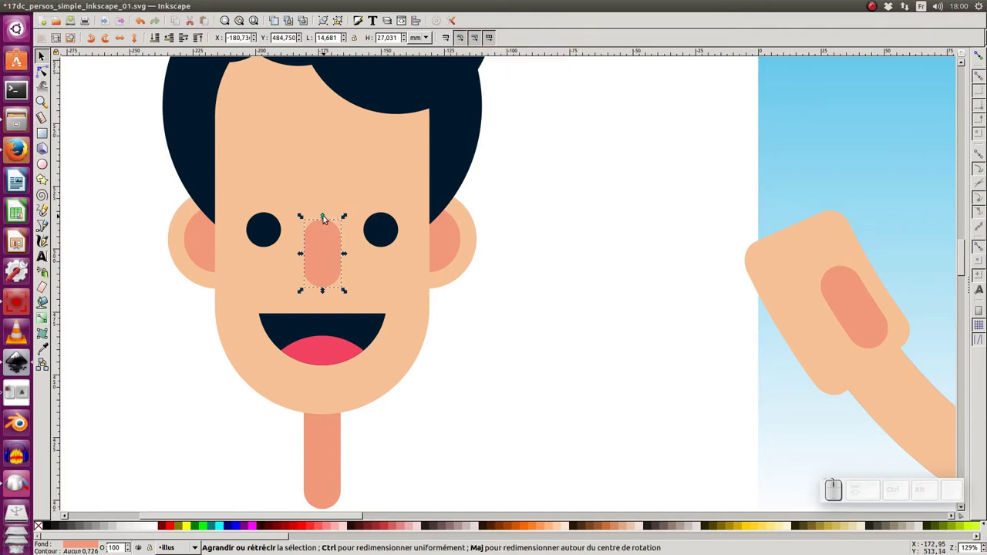
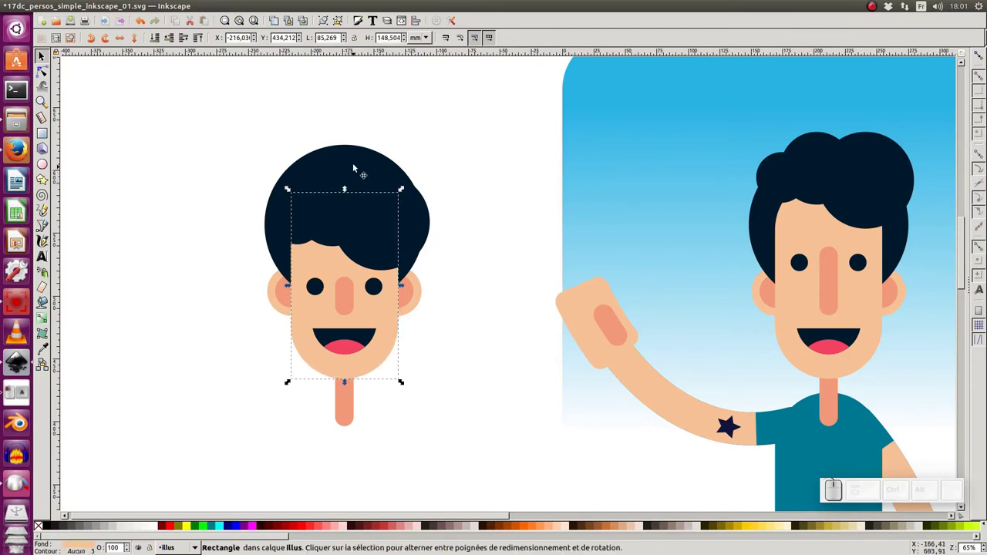
# Step: Drag and resize the hair circles into a curly hairstyle covering the sides of the face
pyautogui.click(358, 151)
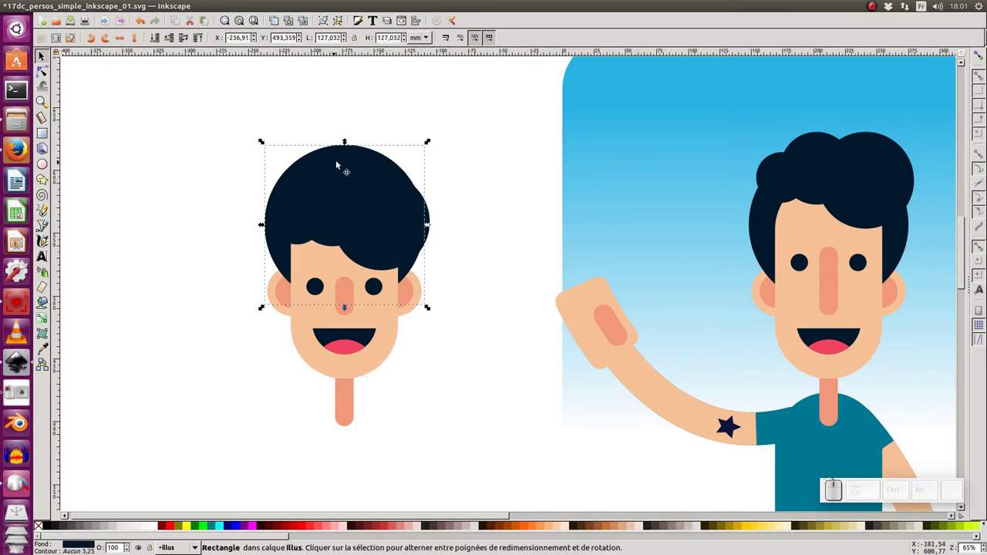
pyautogui.moveTo(266, 220); pyautogui.dragTo(467, 281)
pyautogui.click(474, 280)
pyautogui.moveTo(482, 264); pyautogui.dragTo(411, 301)
pyautogui.click(411, 301)
pyautogui.click(452, 292)
pyautogui.moveTo(462, 266); pyautogui.dragTo(427, 215)
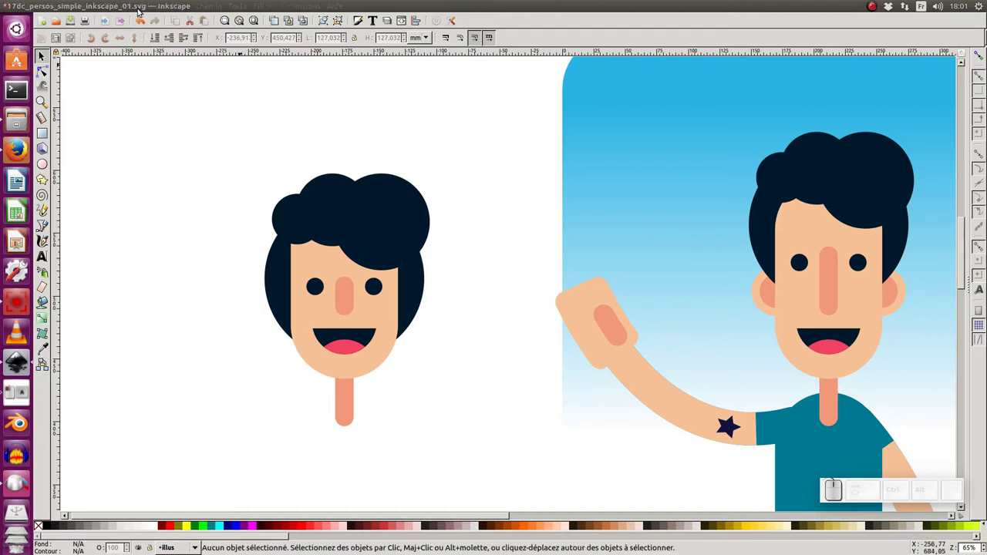
pyautogui.click(119, 7)
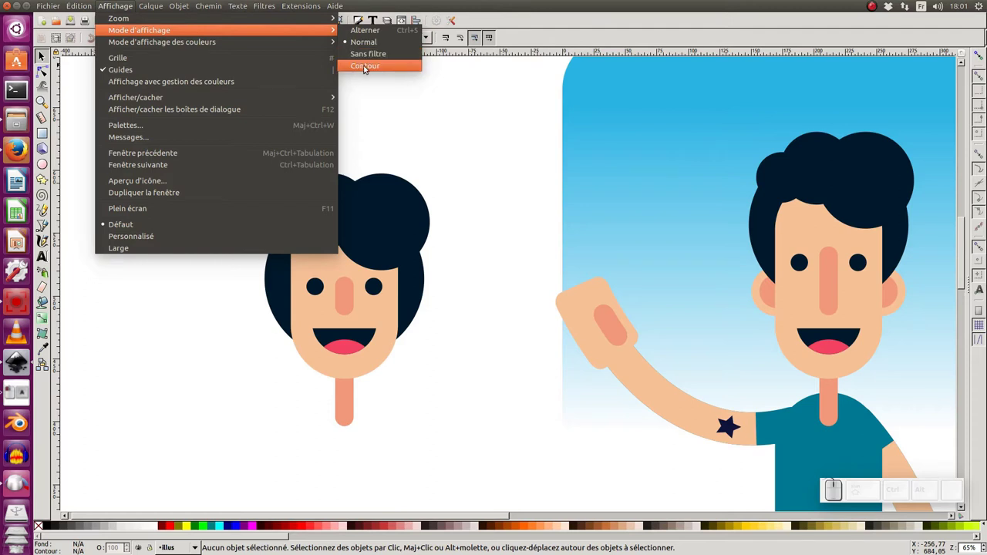
# Step: In Outline display mode, stretch the copied head's ears wider so they show beside the hair
pyautogui.click(367, 69)
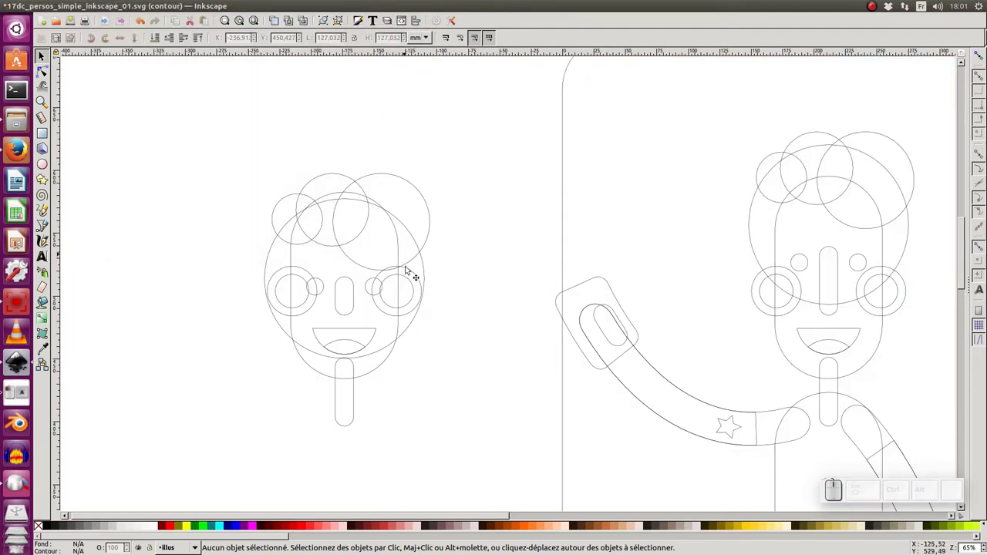
pyautogui.click(415, 270)
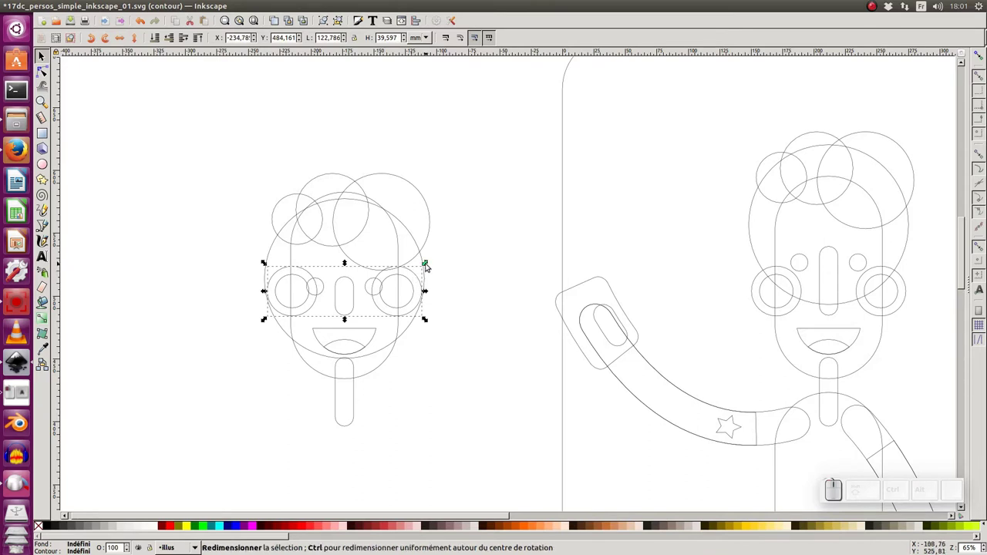
pyautogui.moveTo(429, 266); pyautogui.dragTo(445, 247)
pyautogui.click(120, 5)
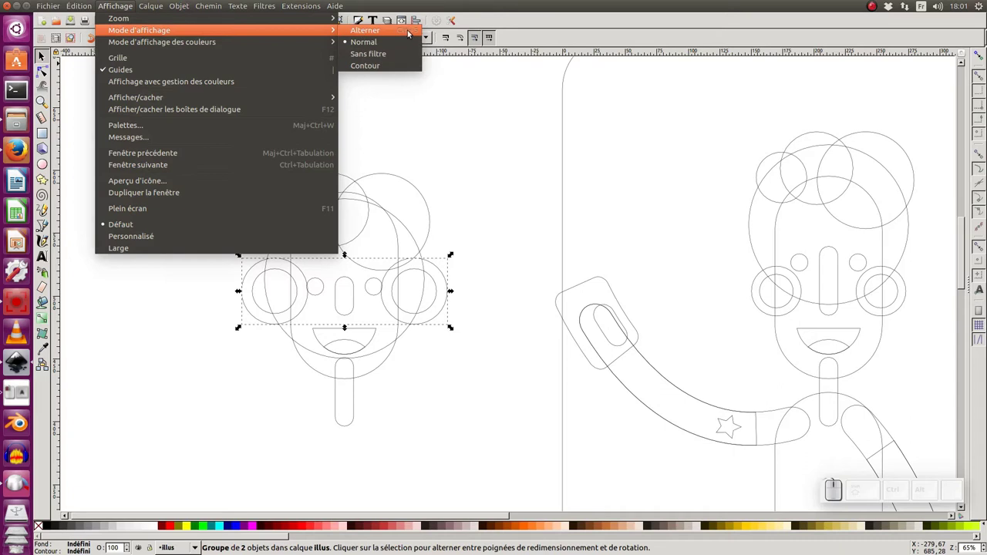
pyautogui.click(471, 155)
# Step: Return the canvas to Normal display and zoom out to see the whole scene
pyautogui.press('ctrl+KP_5')
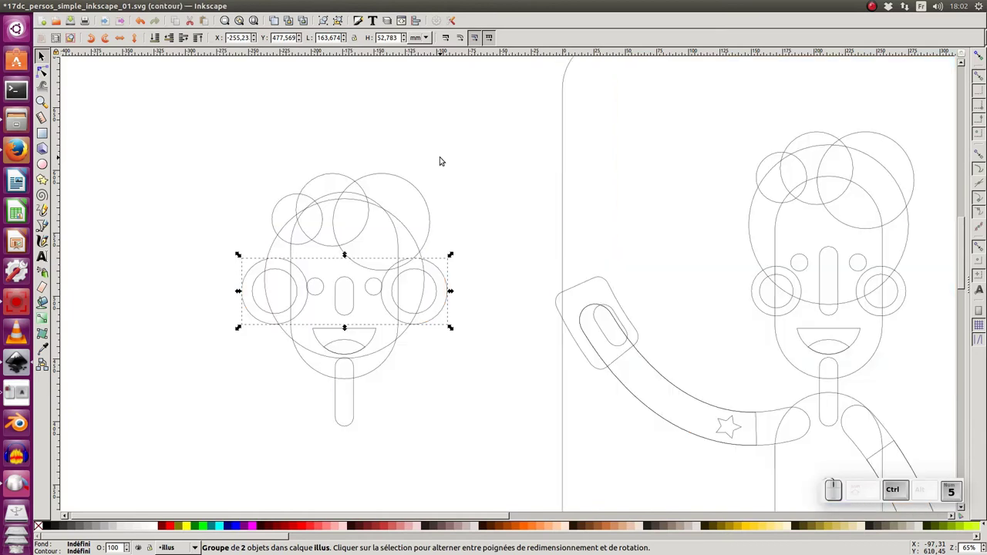
pyautogui.press('ctrl+KP_5')
pyautogui.press('ctrl+KP_5')
pyautogui.press('ctrl+KP_5')
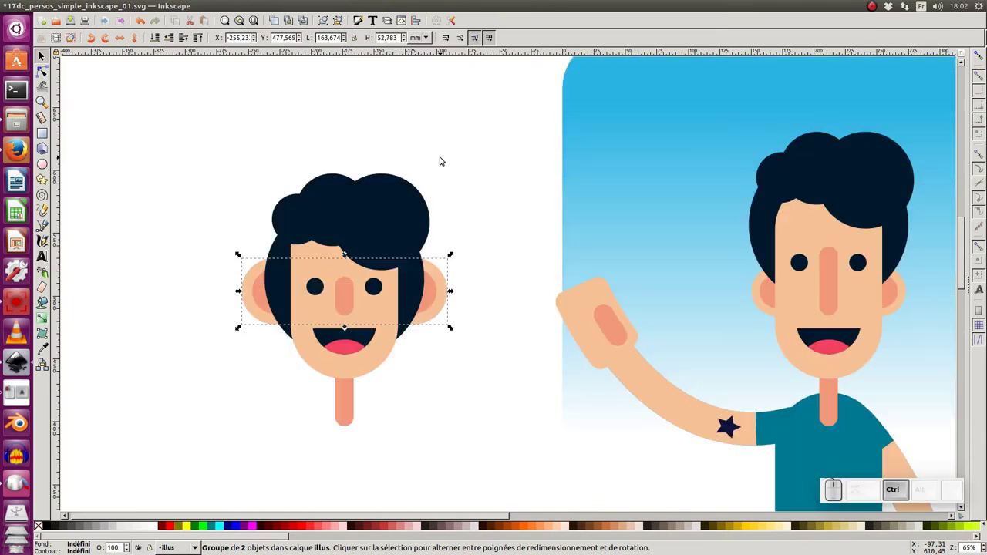
pyautogui.press('KP_Subtract')
pyautogui.click(444, 157)
pyautogui.click(426, 317)
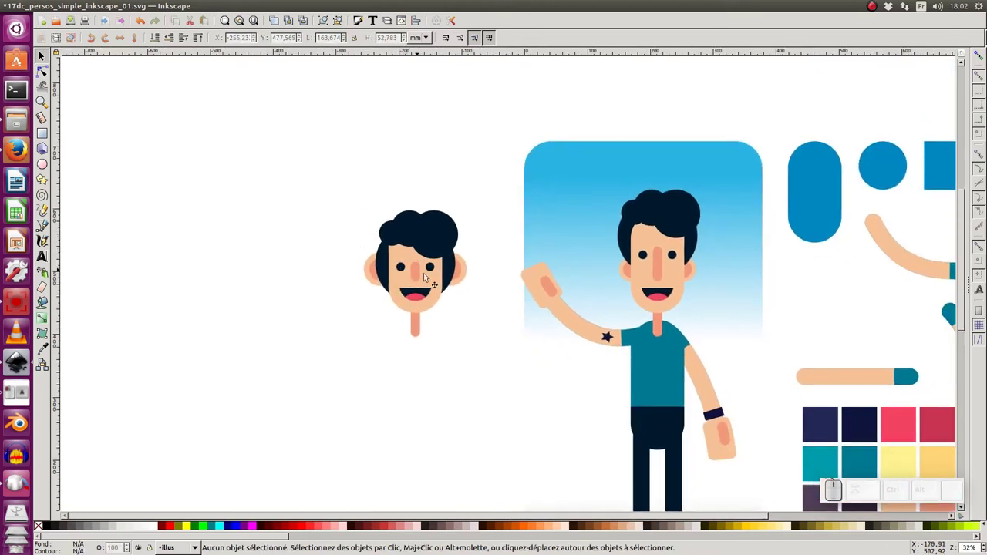
# Step: Duplicate the character's head again and place the second copy left of the curly-haired head
pyautogui.click(353, 173)
pyautogui.click(640, 218)
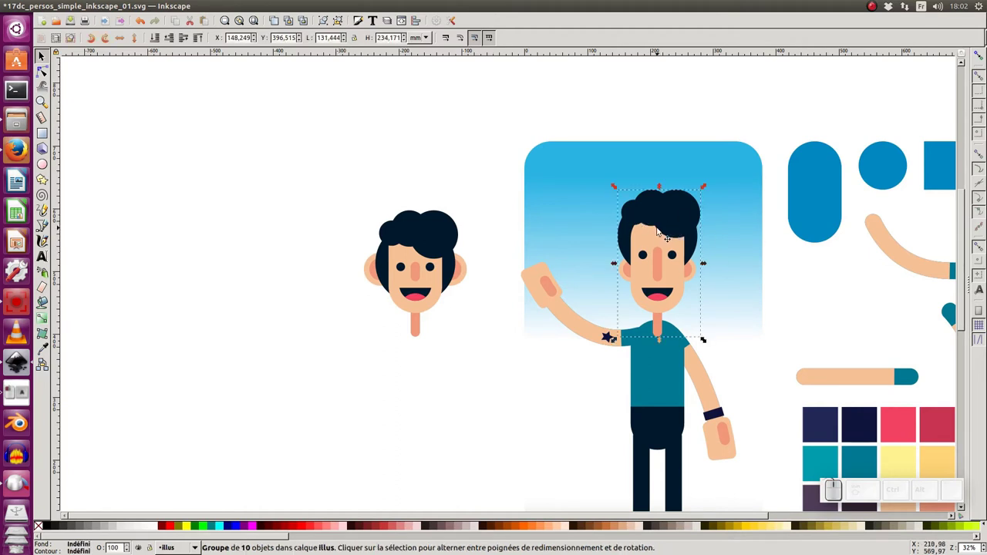
pyautogui.press('ctrl+d')
pyautogui.moveTo(663, 234); pyautogui.dragTo(282, 293)
pyautogui.click(284, 290)
pyautogui.click(300, 290)
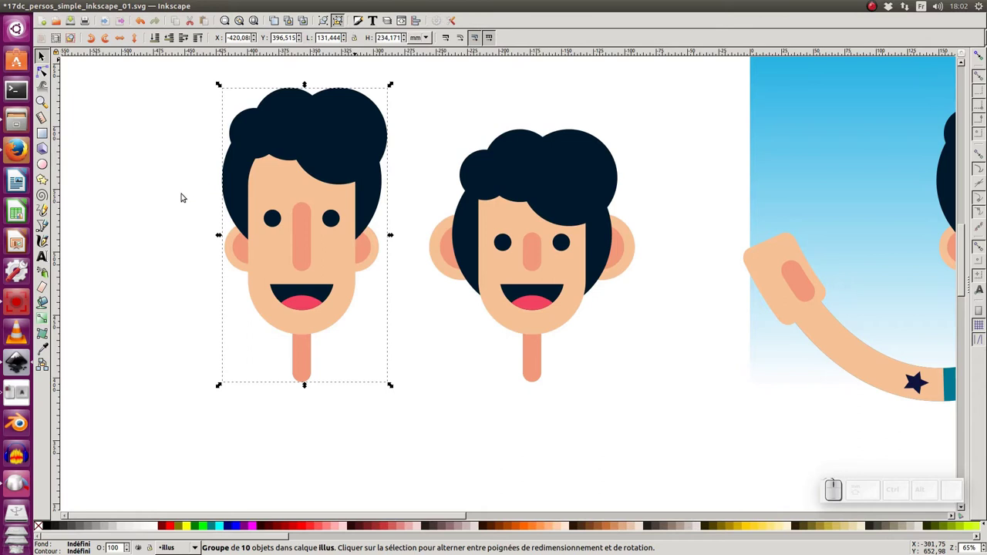
pyautogui.click(170, 191)
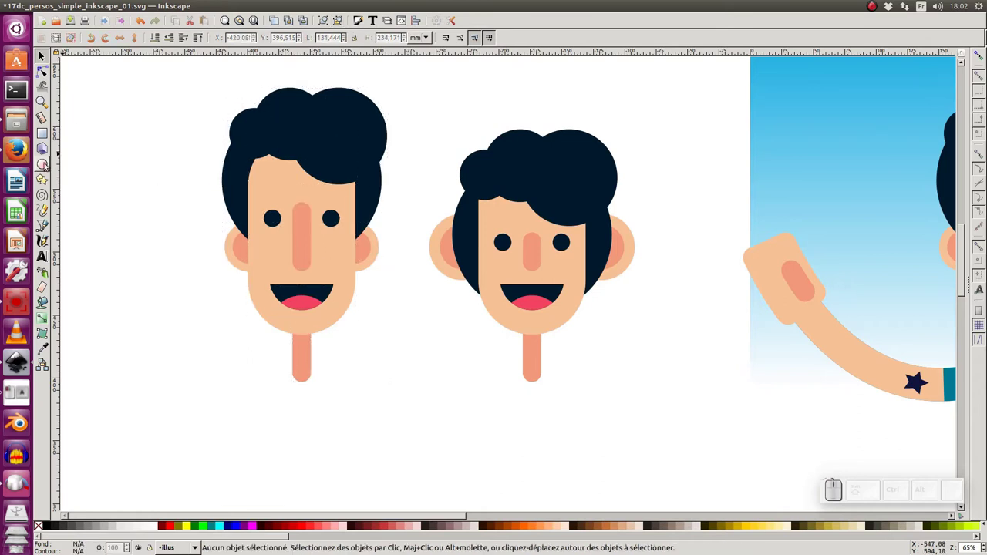
# Step: Duplicate the large hair circle, move the copy over the chin and remove its fill, leaving a black outline
pyautogui.click(353, 131)
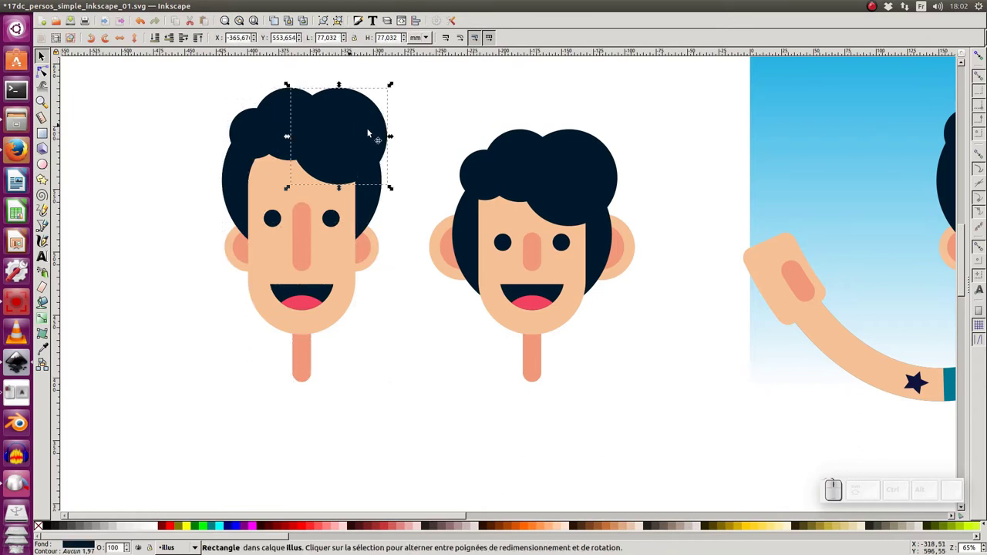
pyautogui.press('ctrl+d')
pyautogui.moveTo(365, 138); pyautogui.dragTo(282, 323)
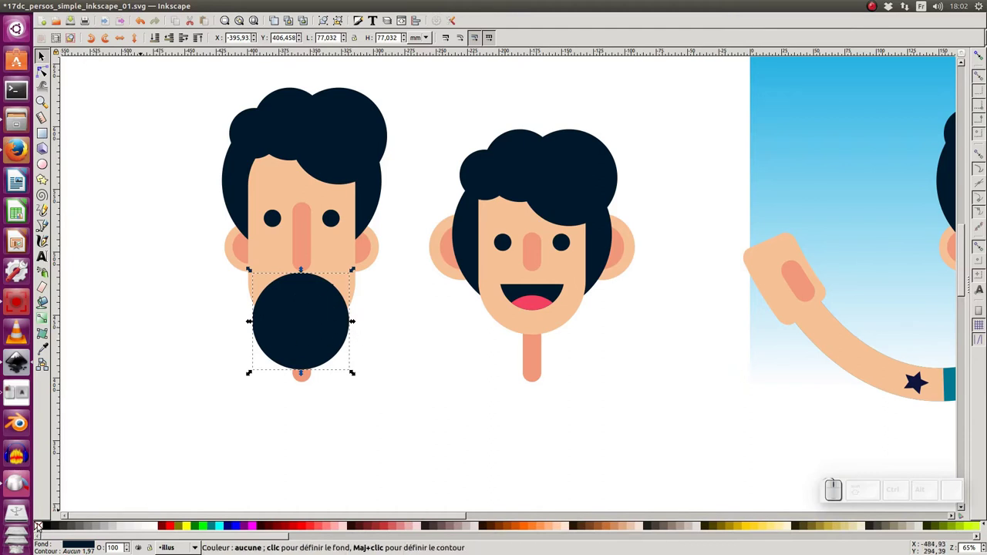
pyautogui.click(42, 529)
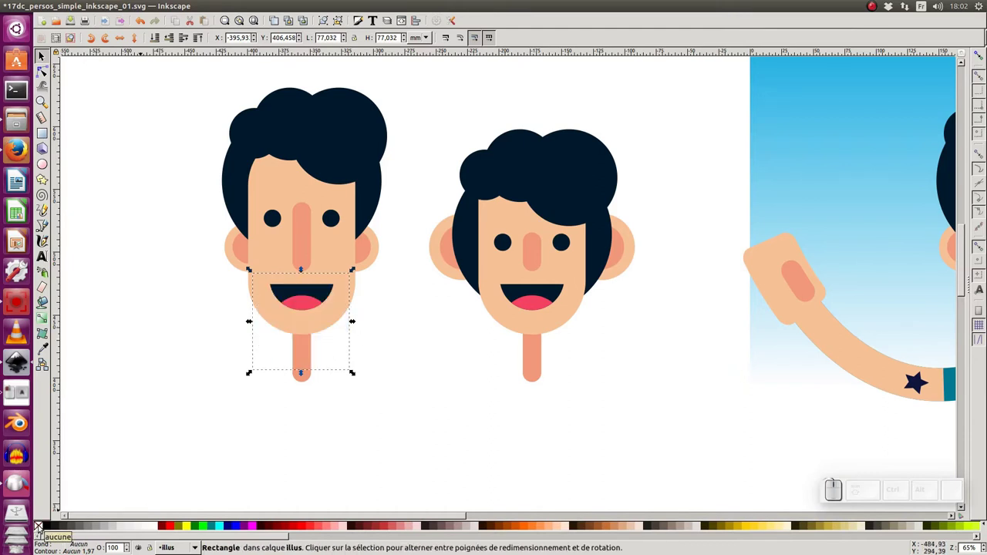
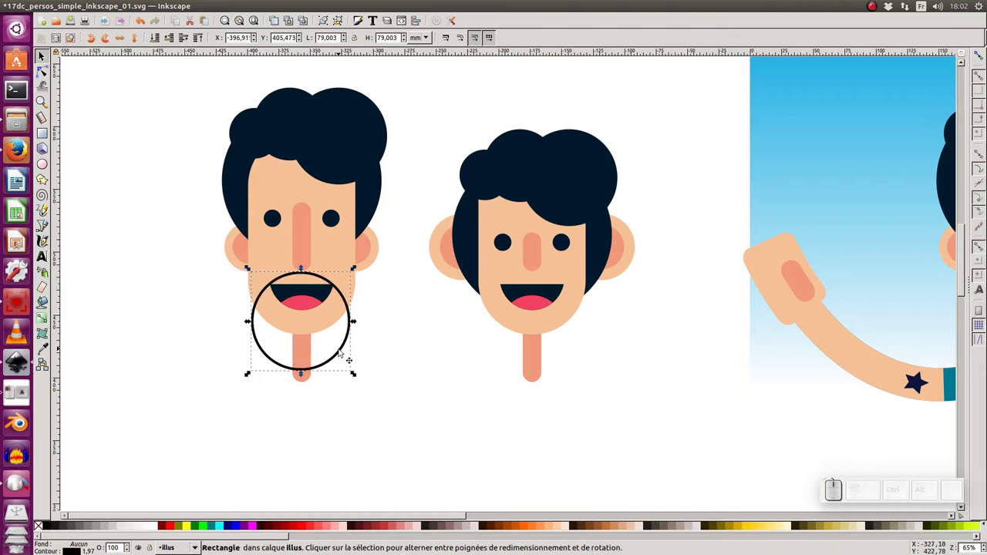
pyautogui.click(344, 349)
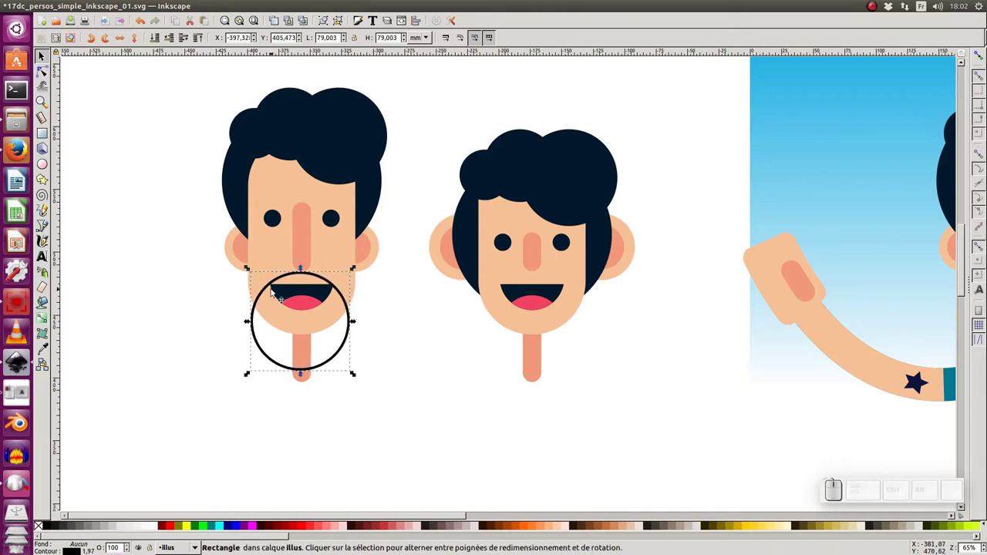
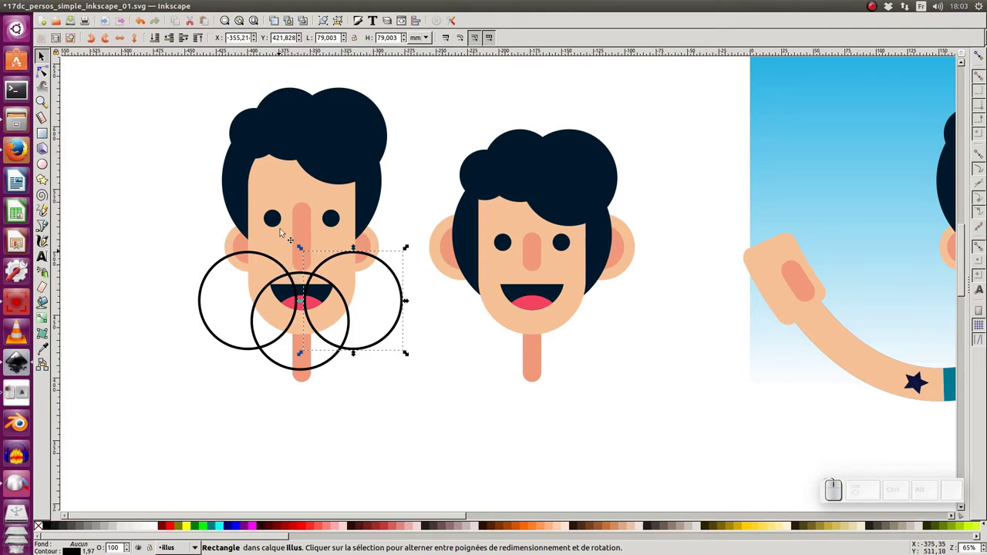
# Step: Try centring the grouped outer circles on the face via Align and Distribute relative to last selected, then undo
pyautogui.click(289, 195)
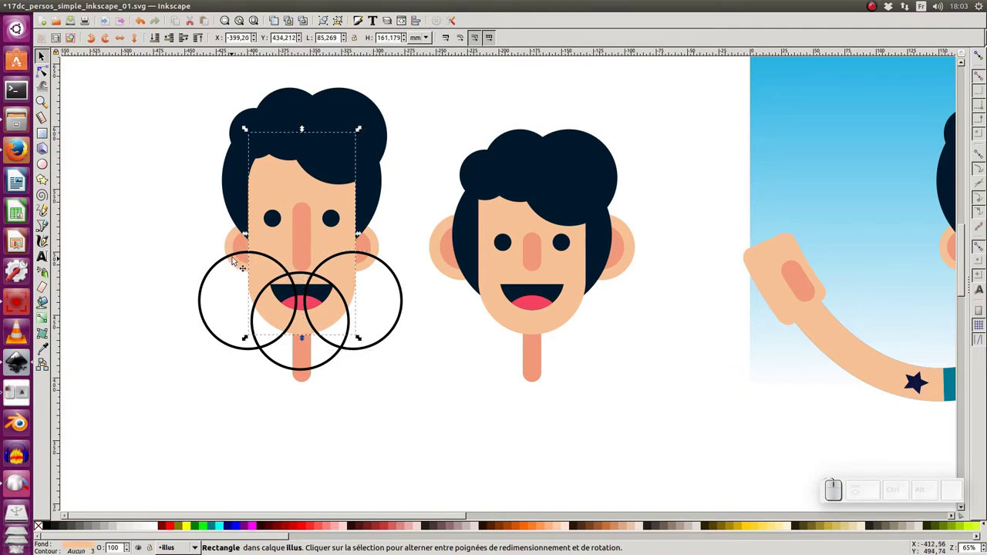
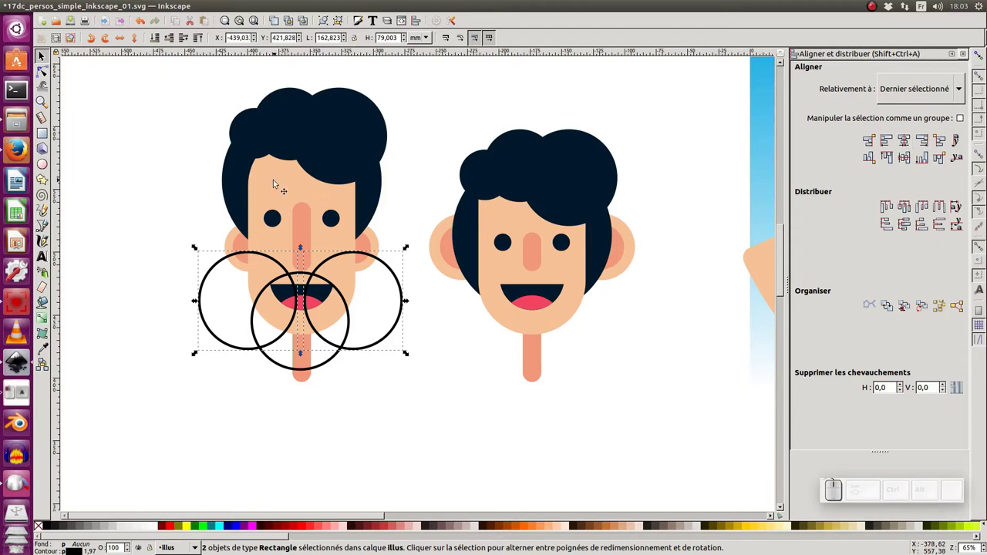
pyautogui.click(286, 183)
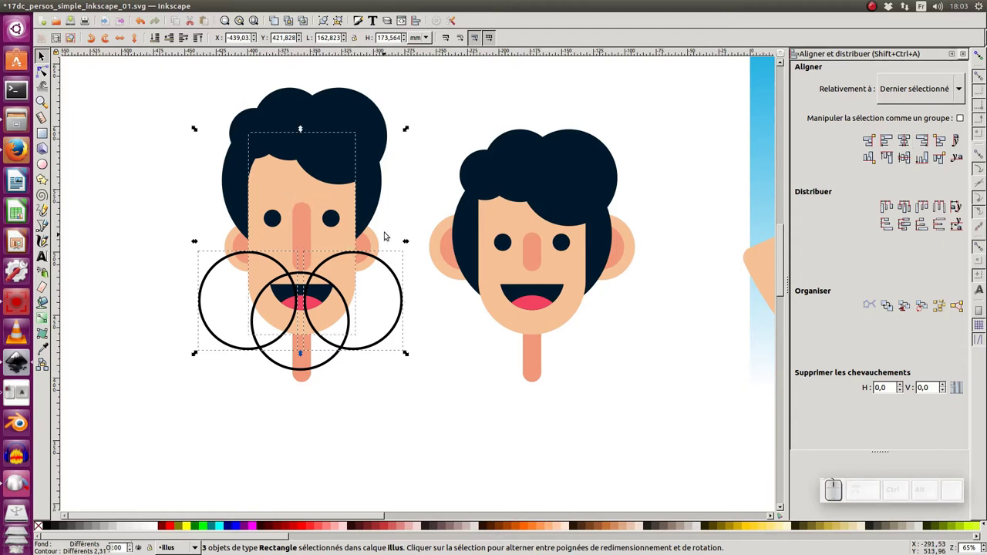
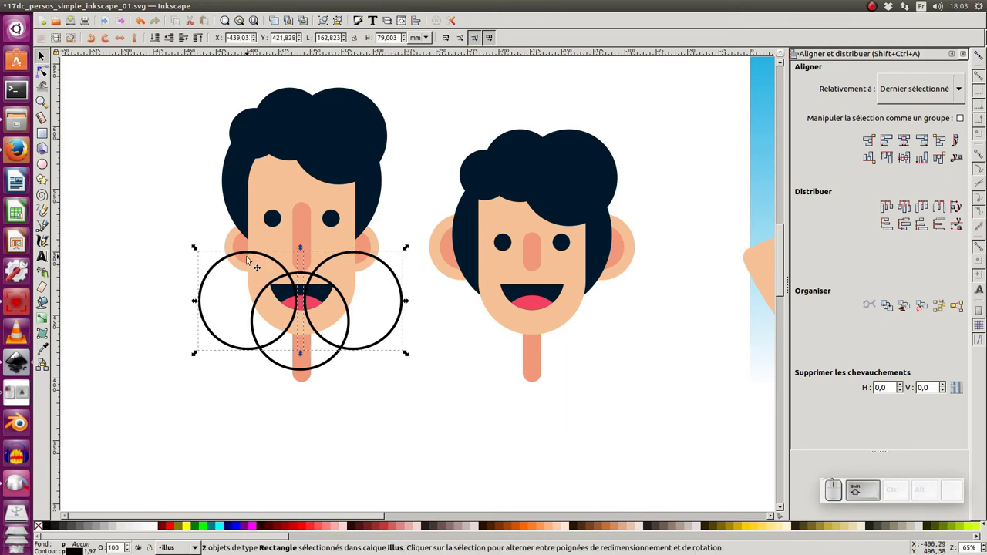
pyautogui.press('ctrl+g')
pyautogui.click(292, 191)
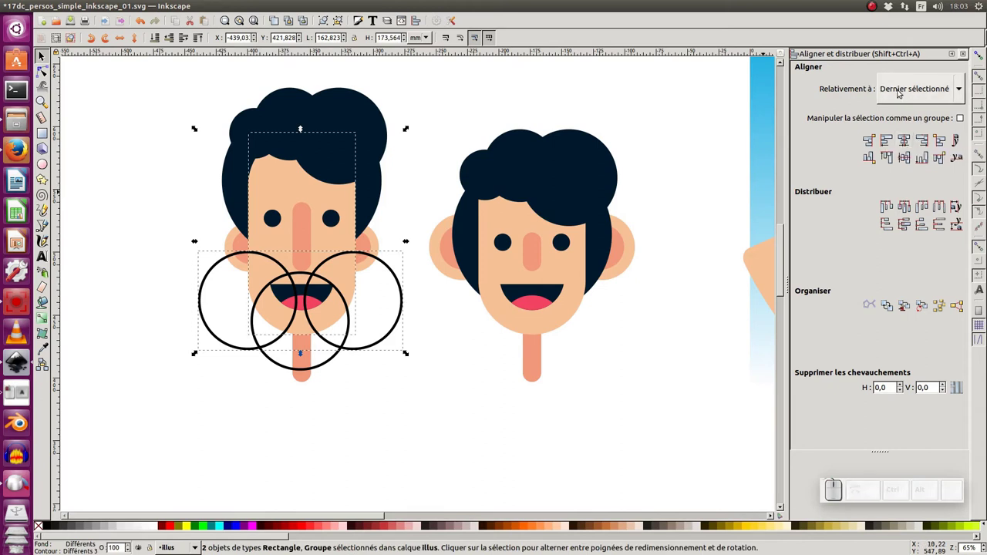
pyautogui.click(910, 95)
pyautogui.click(906, 89)
pyautogui.click(909, 143)
pyautogui.press('ctrl+z')
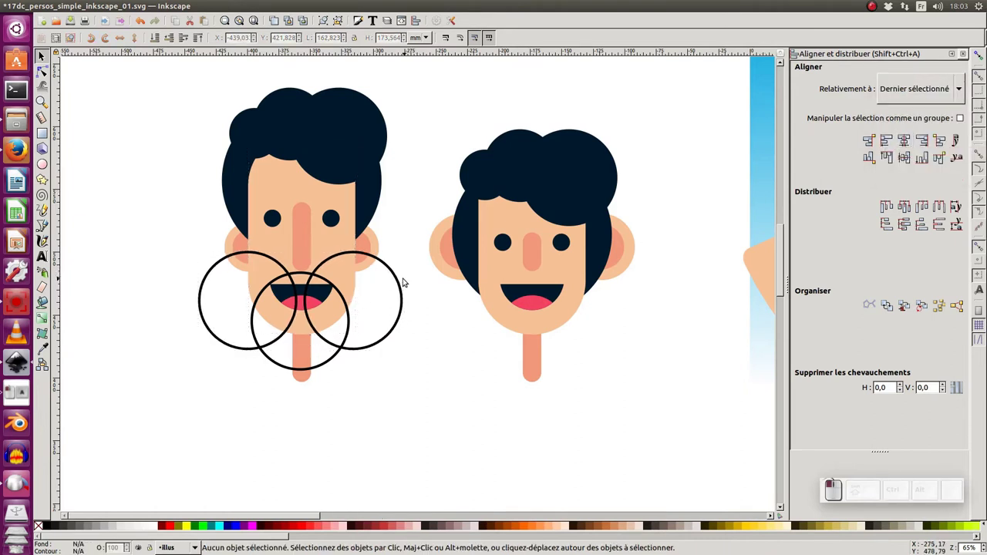
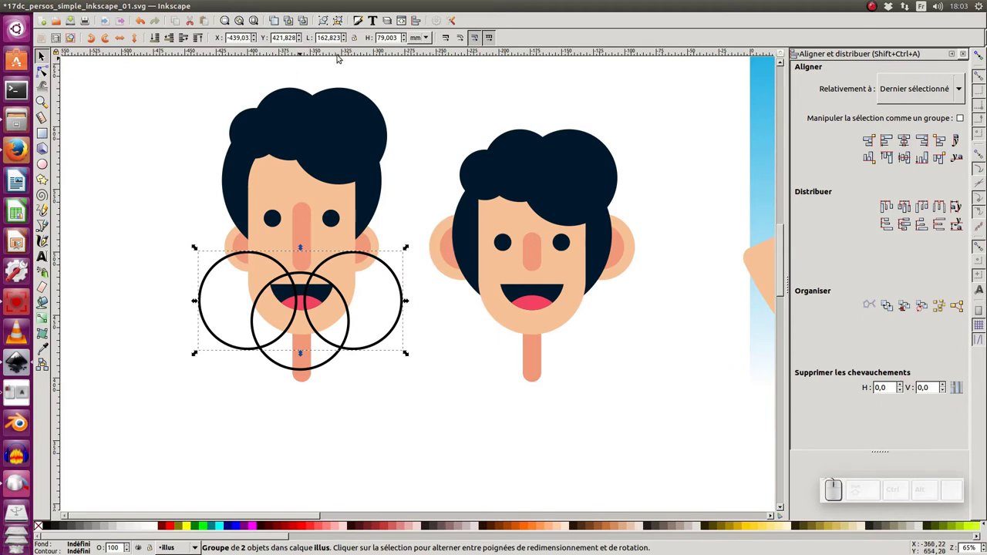
pyautogui.press('ctrl+z')
# Step: Centre the three circles horizontally on the face, treating the selection as one group
pyautogui.click(380, 260)
pyautogui.click(263, 256)
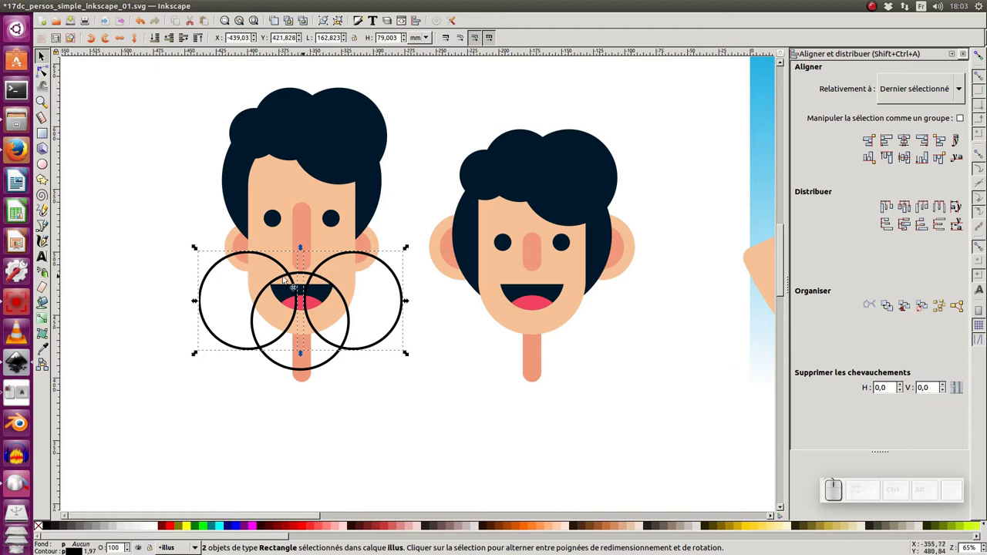
pyautogui.click(292, 185)
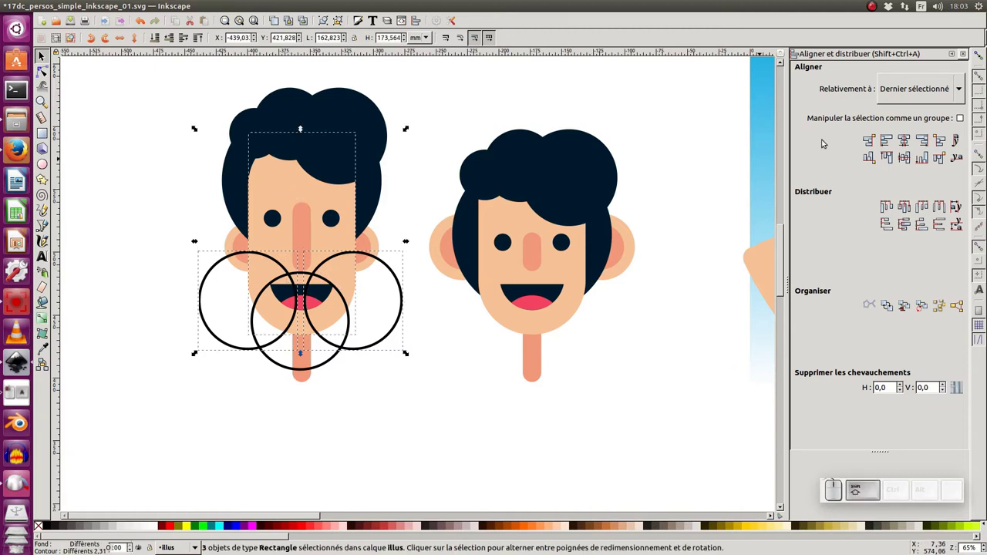
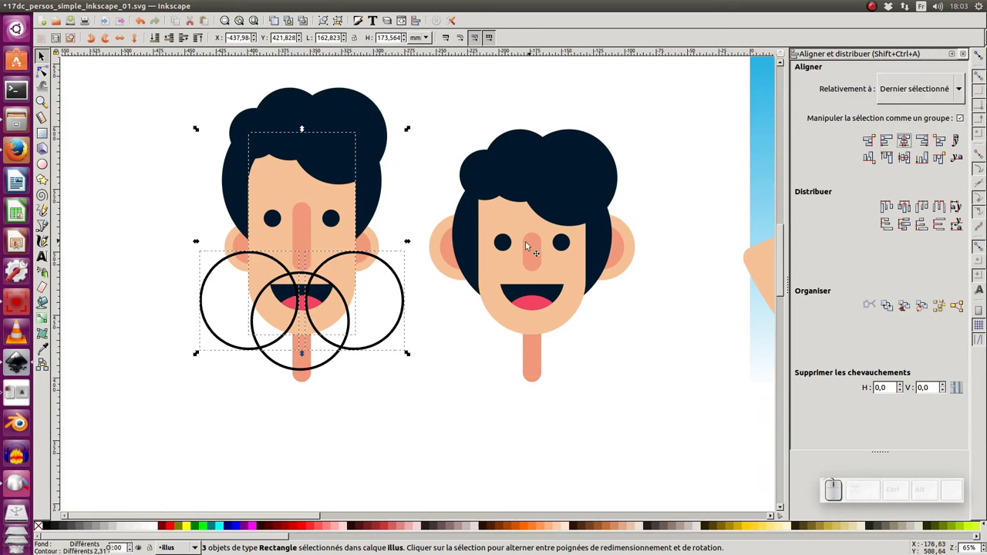
pyautogui.click(423, 297)
pyautogui.click(413, 293)
pyautogui.click(269, 257)
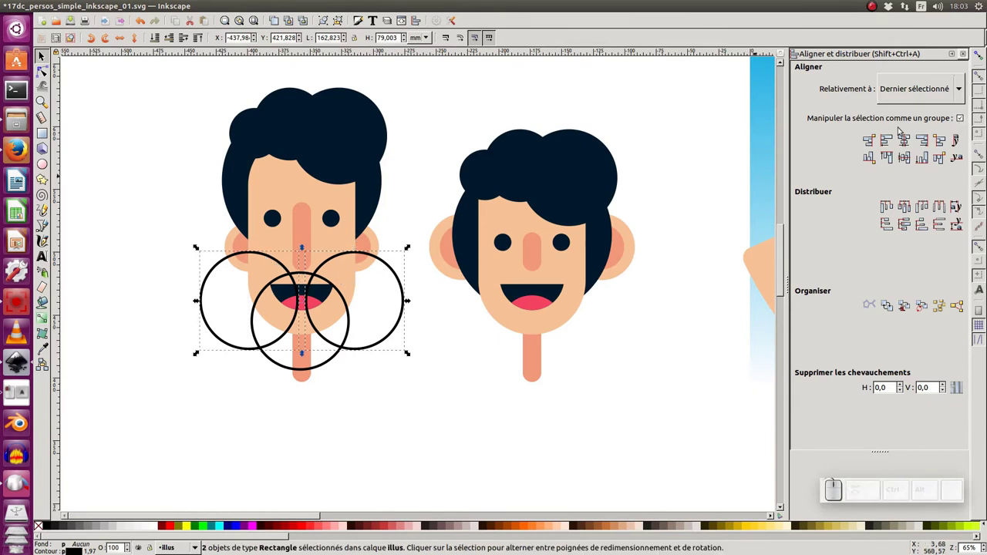
# Step: Merge the three circles into one outline with Path Union
pyautogui.click(312, 191)
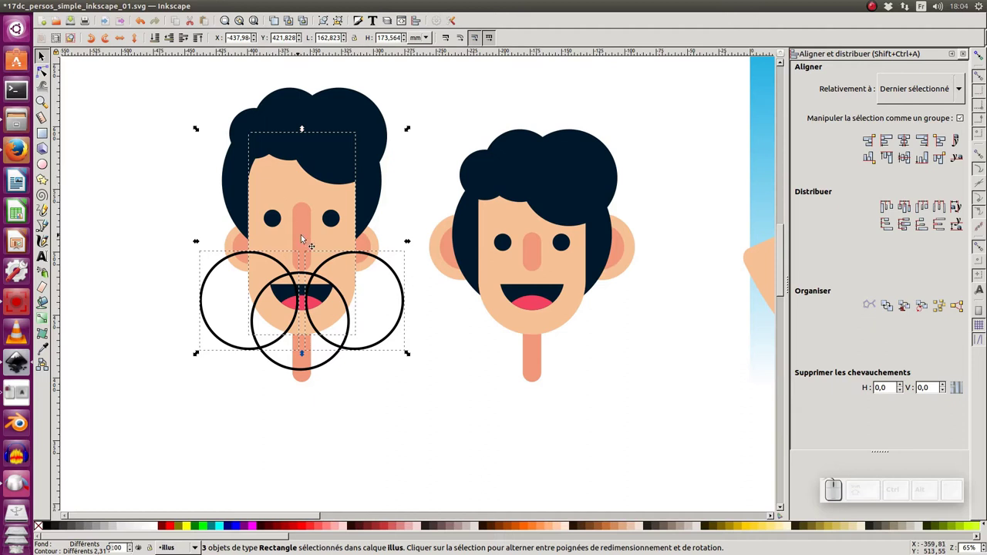
pyautogui.click(423, 303)
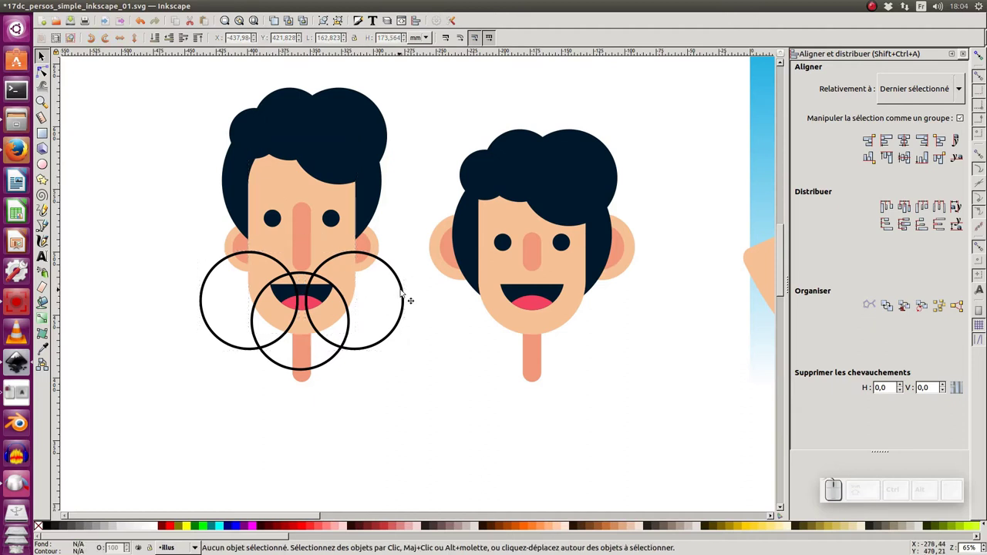
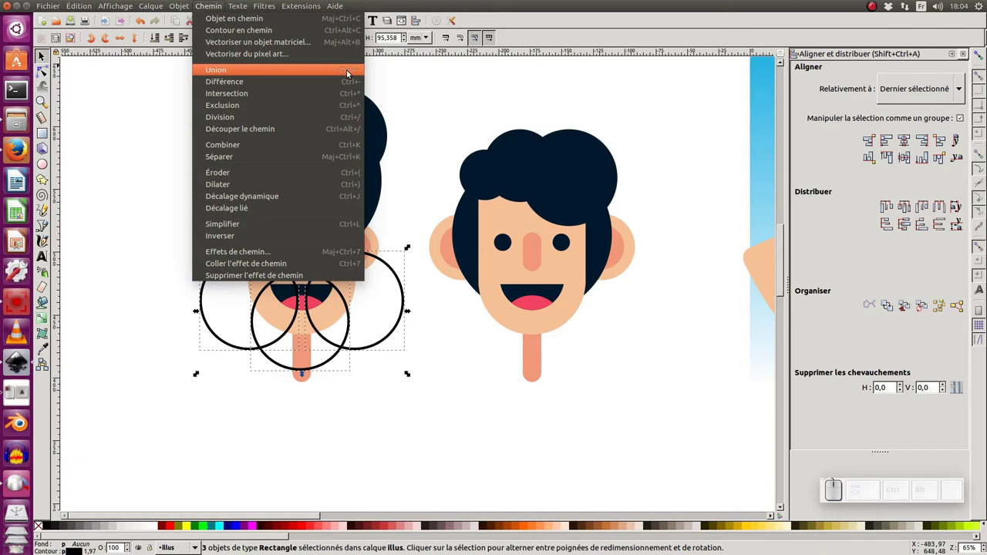
pyautogui.click(350, 73)
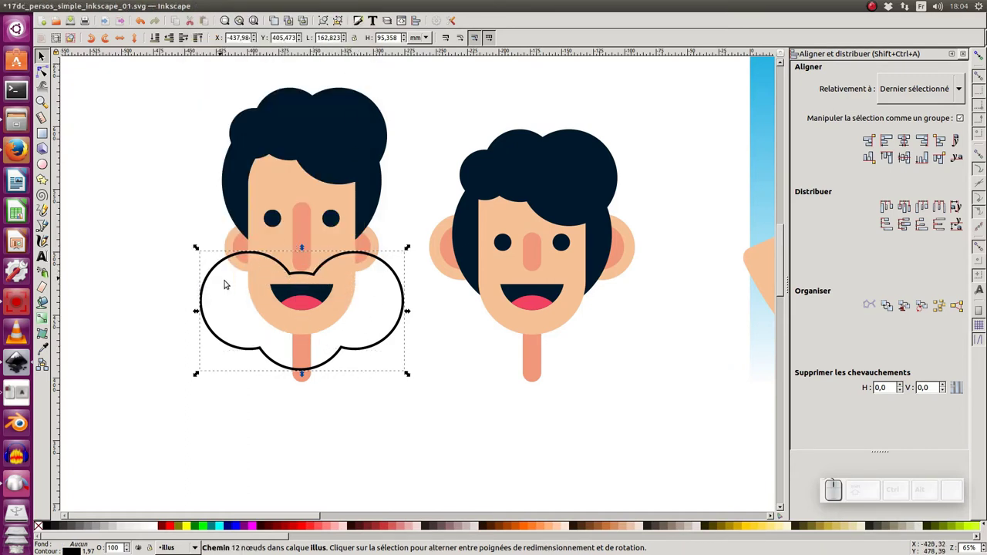
pyautogui.click(290, 185)
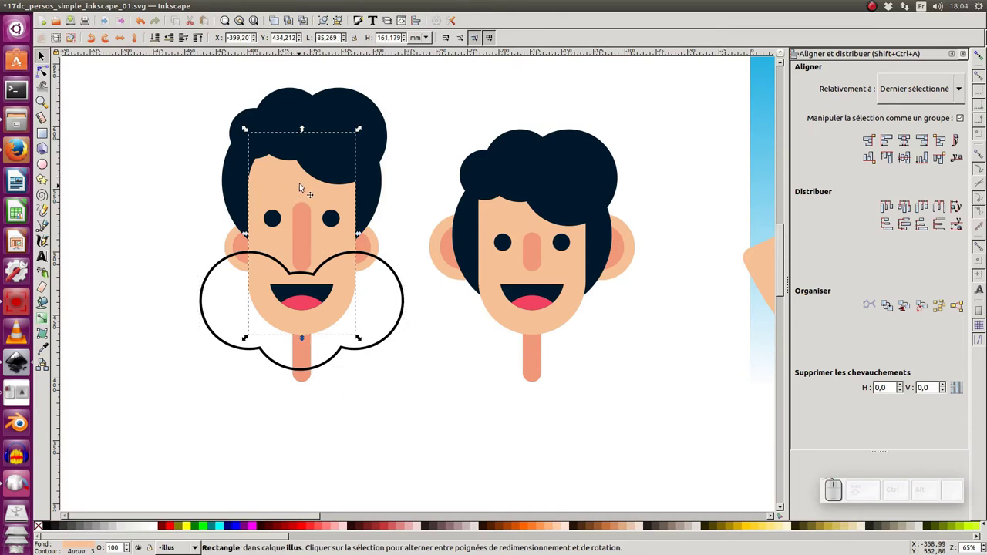
# Step: Intersect a duplicate of the face with the merged outline to cut the beard shape
pyautogui.press('ctrl+d')
pyautogui.click(404, 278)
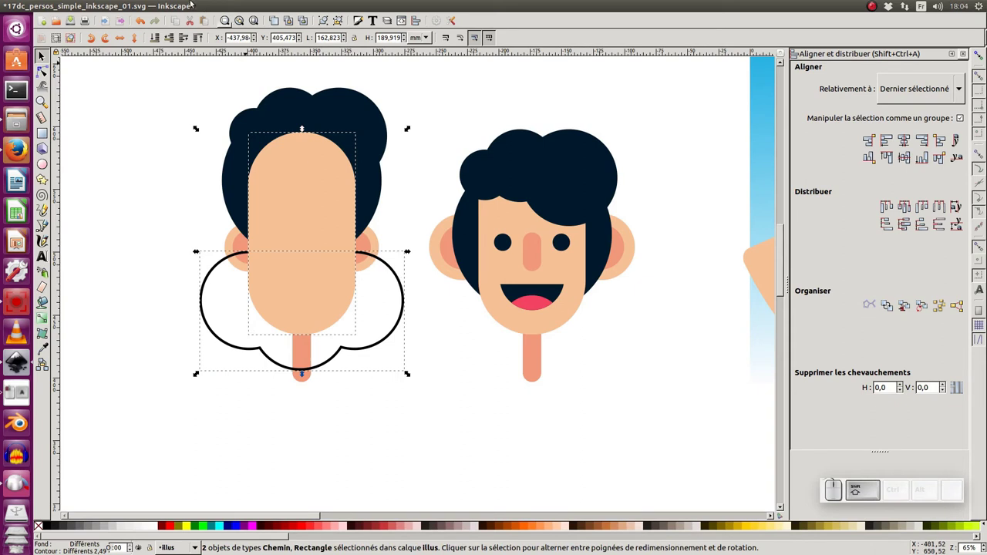
pyautogui.click(208, 11)
pyautogui.click(247, 99)
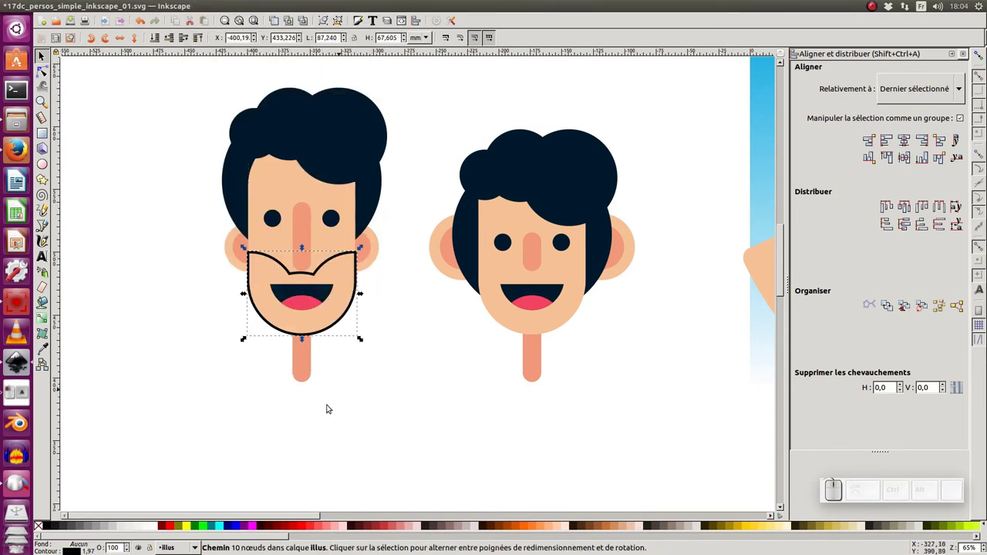
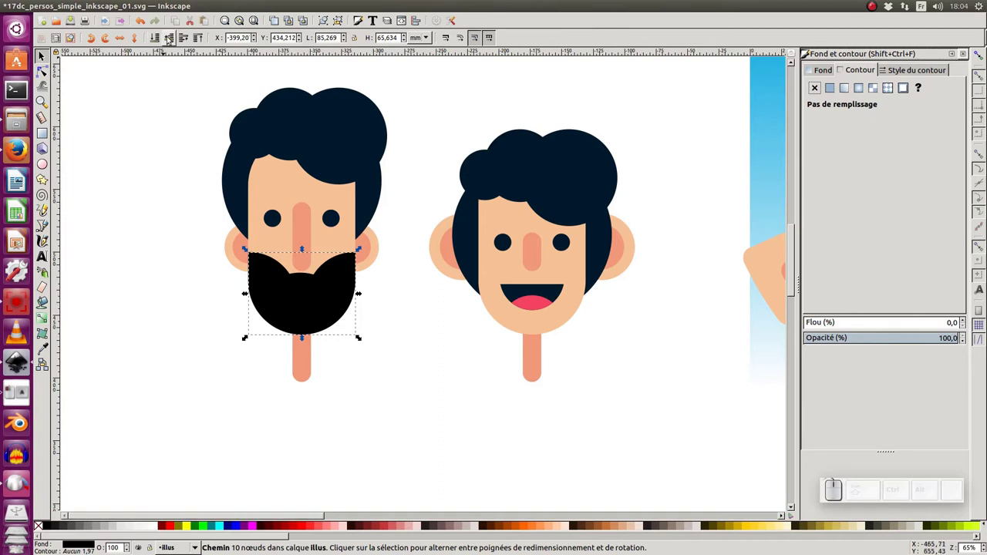
# Step: Lower the beard behind the mouth and set its opacity to 25%
pyautogui.click(170, 39)
pyautogui.click(169, 40)
pyautogui.click(170, 39)
pyautogui.click(188, 41)
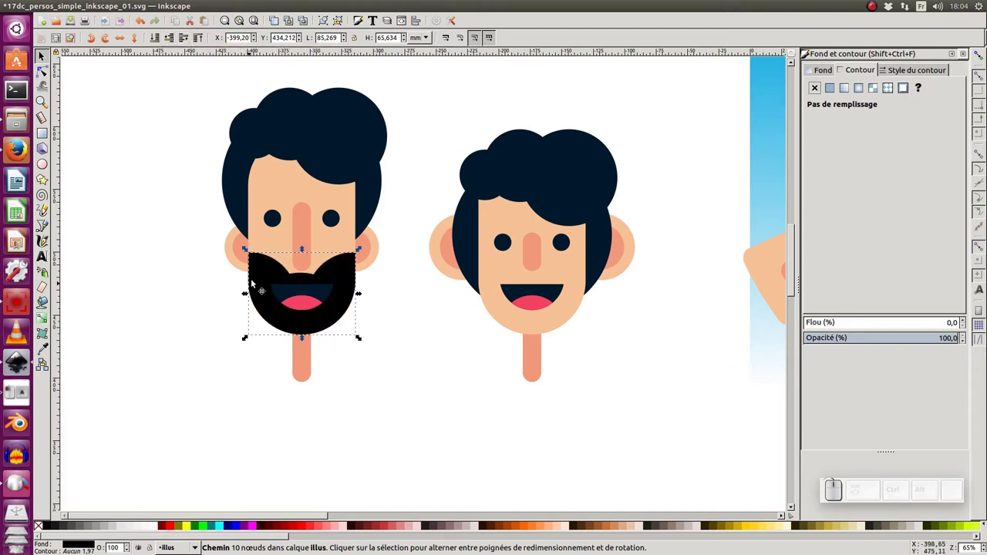
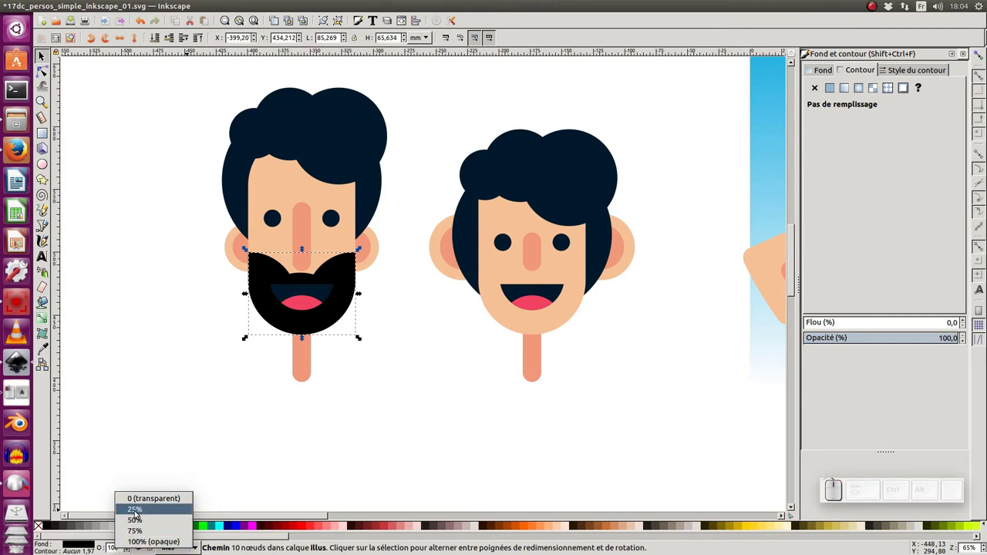
pyautogui.click(138, 514)
pyautogui.click(195, 480)
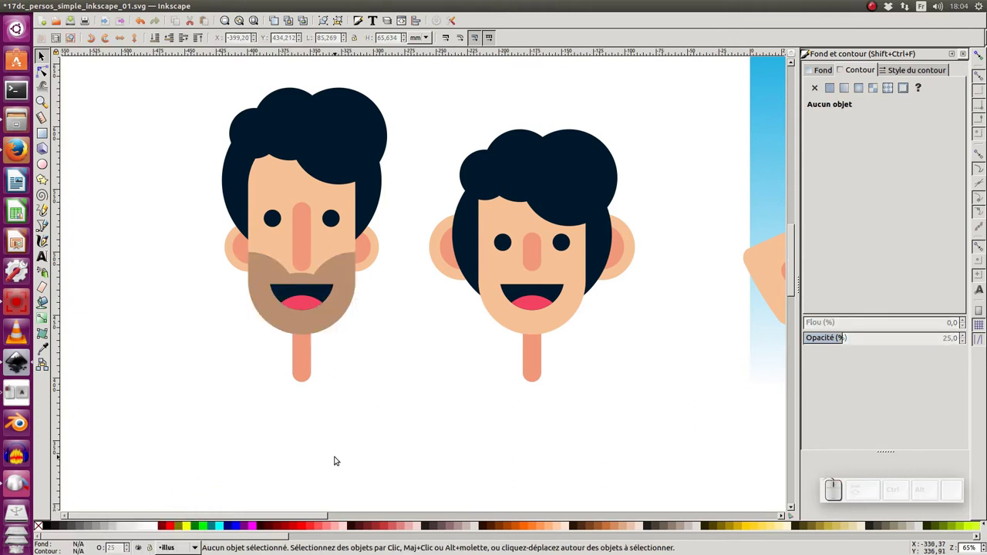
pyautogui.press('KP_Subtract')
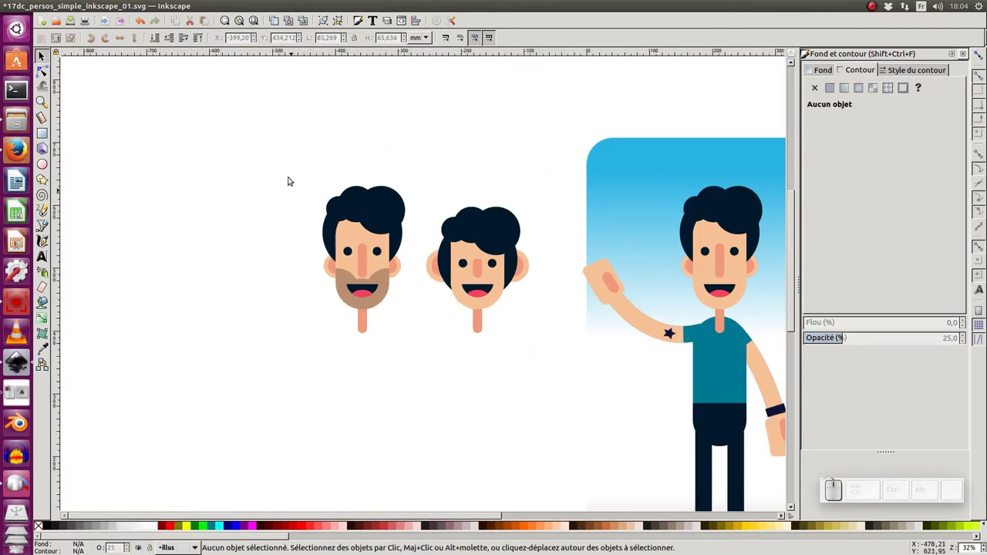
# Step: Duplicate the bearded head, place the copy beside the original and delete stray parts from it
pyautogui.moveTo(296, 158); pyautogui.dragTo(405, 336)
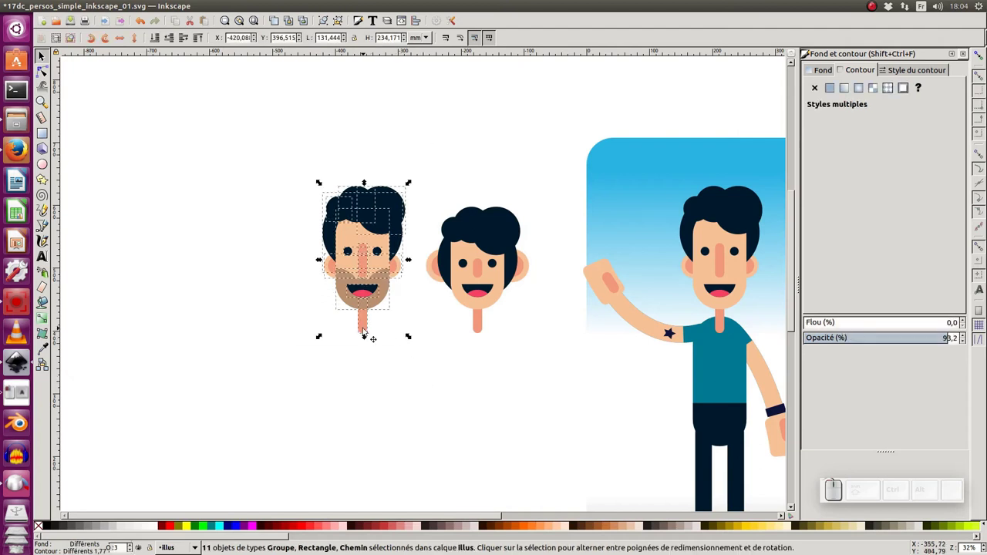
pyautogui.press('ctrl+d')
pyautogui.moveTo(364, 262); pyautogui.dragTo(282, 257)
pyautogui.click(281, 257)
pyautogui.click(351, 393)
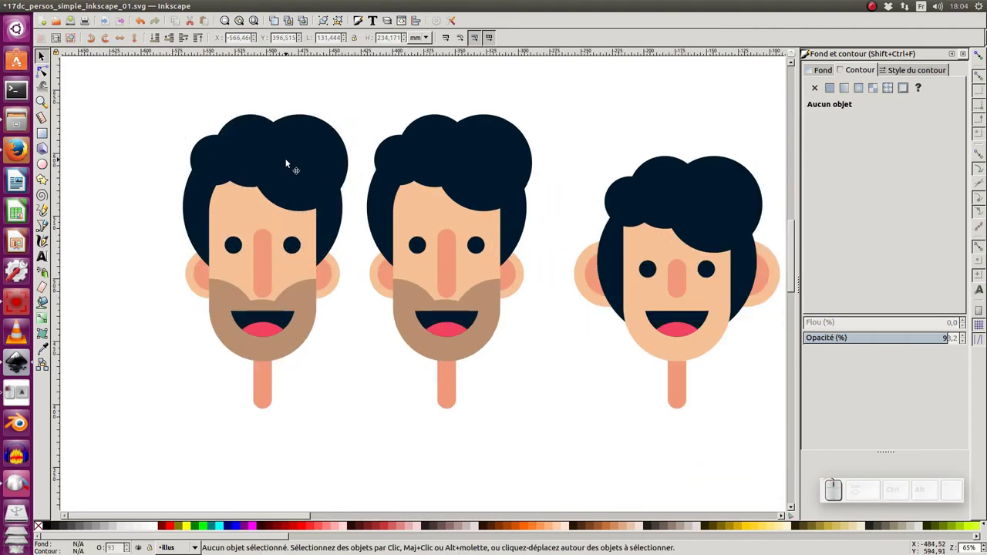
pyautogui.click(293, 162)
pyautogui.click(344, 175)
pyautogui.press('Delete')
pyautogui.click(274, 145)
pyautogui.press('Delete')
# Step: Colour a small circle orange and duplicate it into a row of circles across the hairline
pyautogui.click(229, 168)
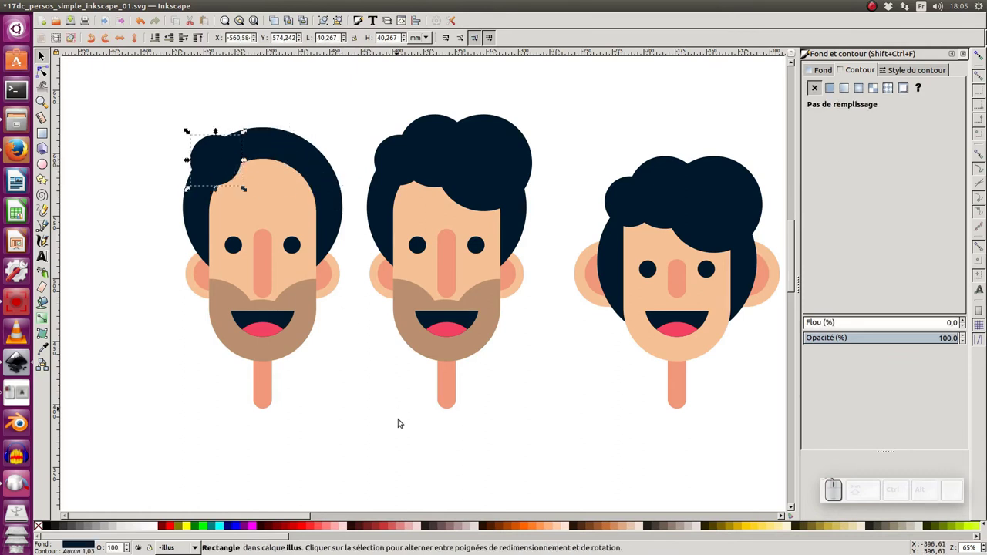
pyautogui.click(527, 529)
pyautogui.moveTo(217, 159); pyautogui.dragTo(225, 185)
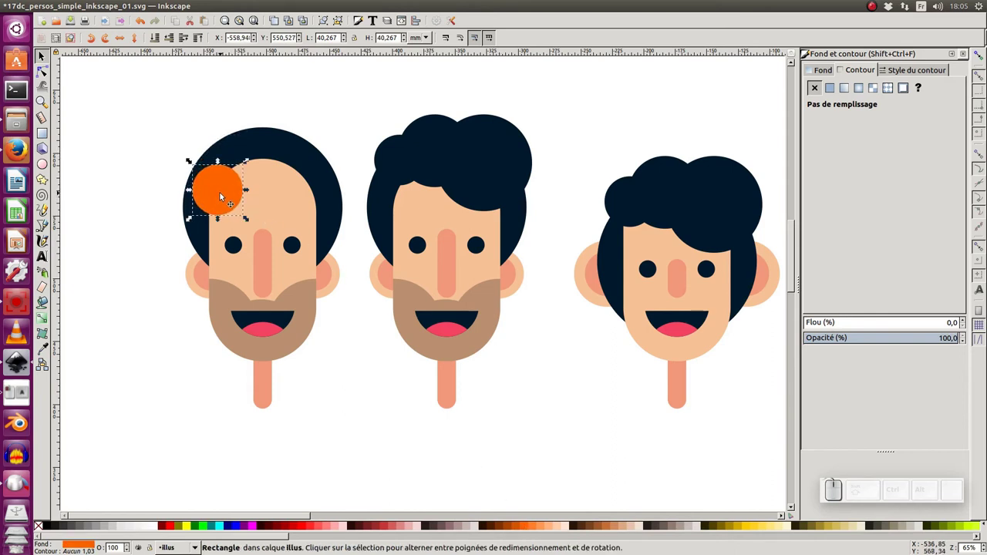
pyautogui.press('ctrl+d')
pyautogui.moveTo(222, 194); pyautogui.dragTo(354, 54)
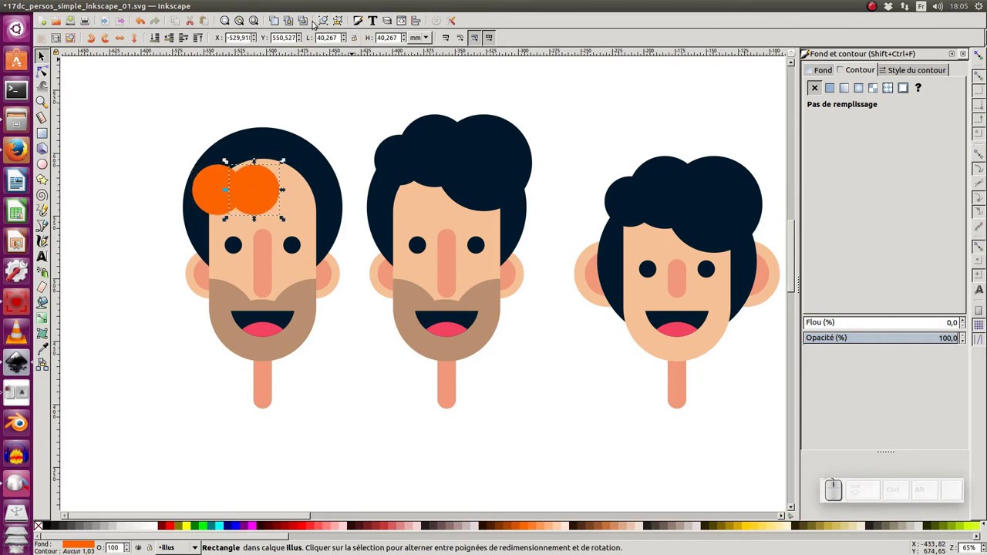
pyautogui.click(281, 19)
pyautogui.moveTo(268, 198); pyautogui.dragTo(158, 18)
pyautogui.click(95, 9)
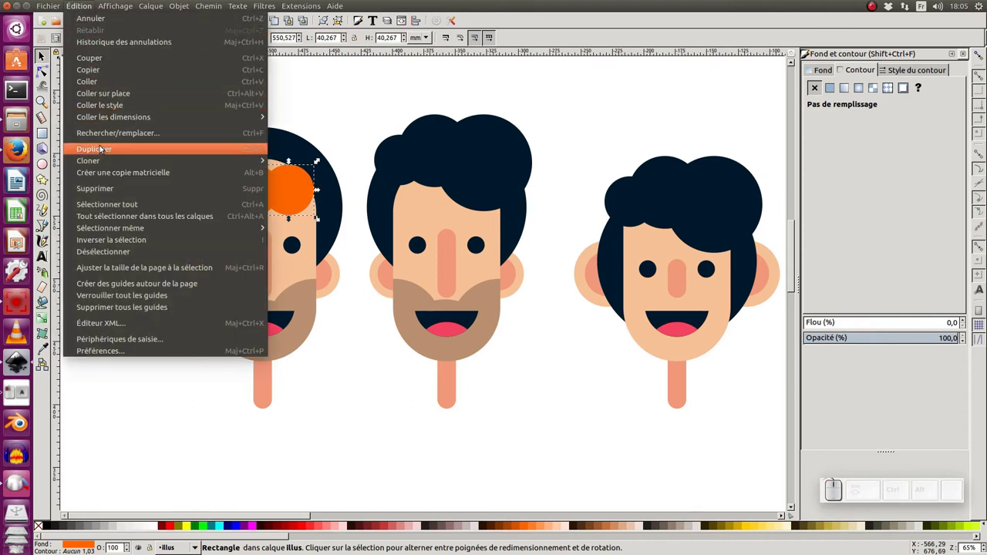
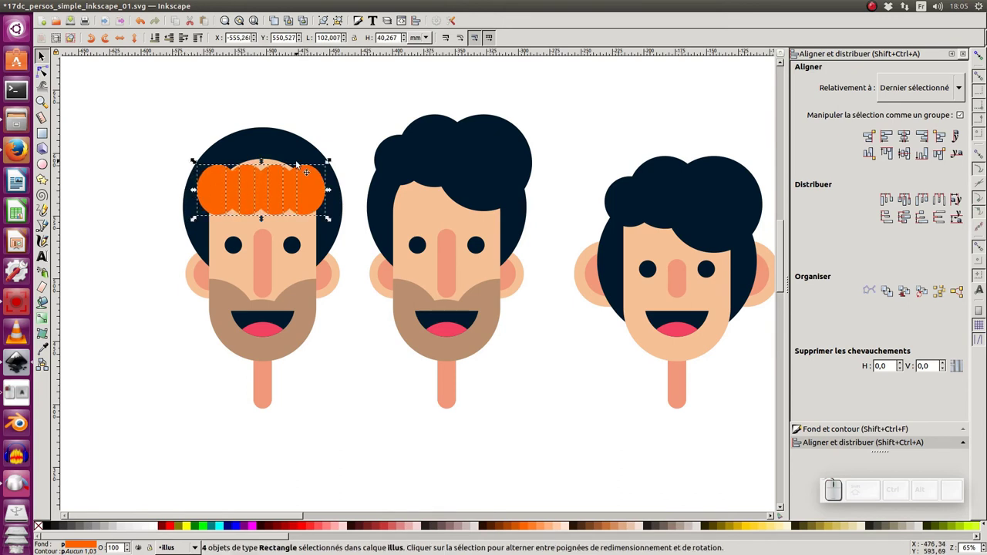
pyautogui.moveTo(266, 160); pyautogui.dragTo(285, 185)
# Step: Add a block beneath the circles and align the fringe circles and block with the face
pyautogui.moveTo(290, 182); pyautogui.dragTo(306, 229)
pyautogui.click(307, 233)
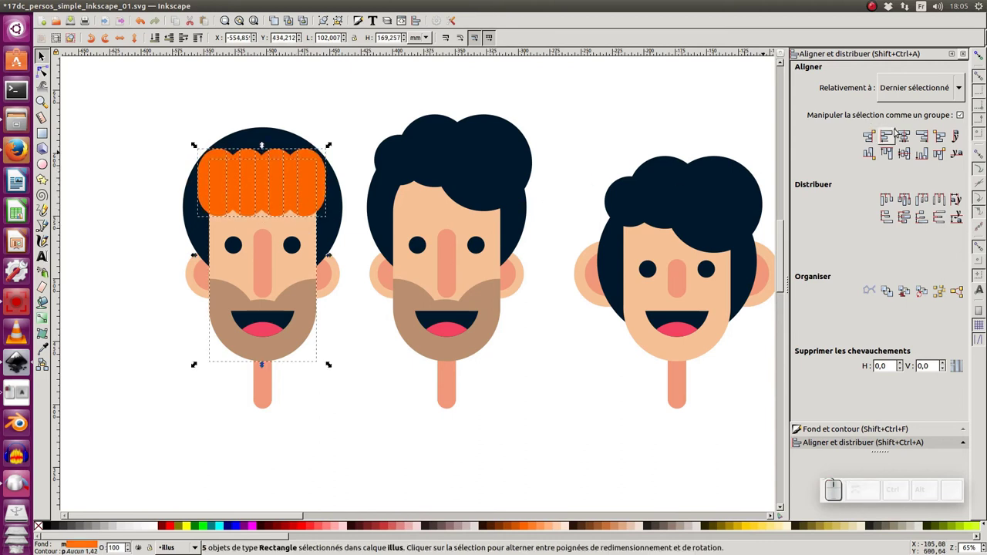
pyautogui.click(907, 136)
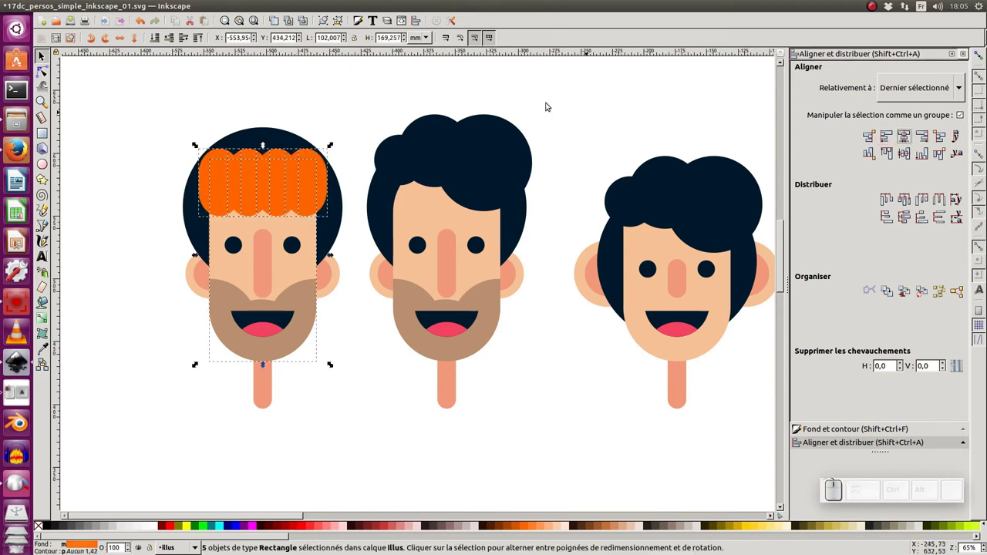
pyautogui.click(516, 87)
pyautogui.click(220, 165)
pyautogui.click(256, 163)
pyautogui.click(282, 166)
pyautogui.click(310, 162)
pyautogui.click(289, 226)
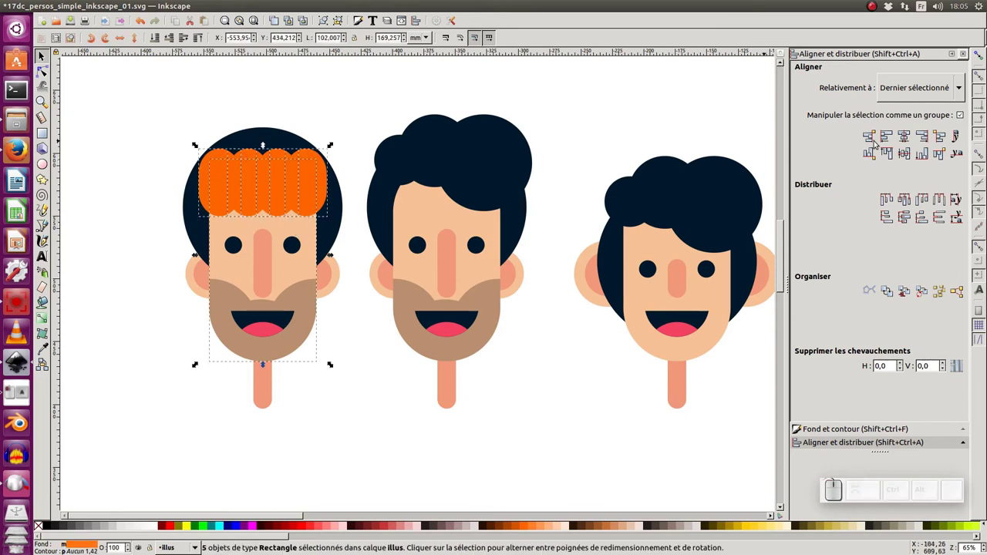
pyautogui.click(909, 136)
# Step: Union the circles and block into one fringe shape and recolour the dark hair orange
pyautogui.click(367, 74)
pyautogui.click(268, 138)
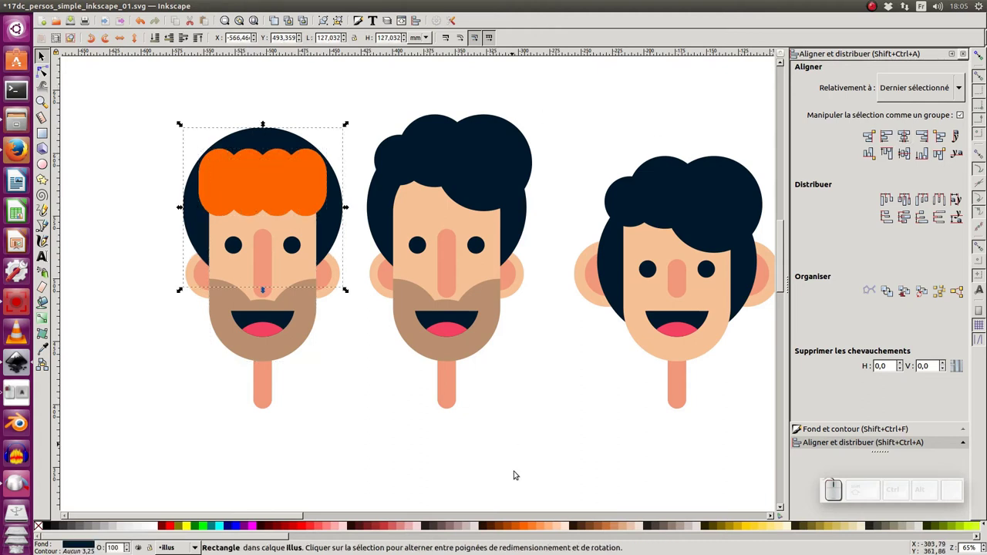
pyautogui.click(526, 529)
pyautogui.click(346, 426)
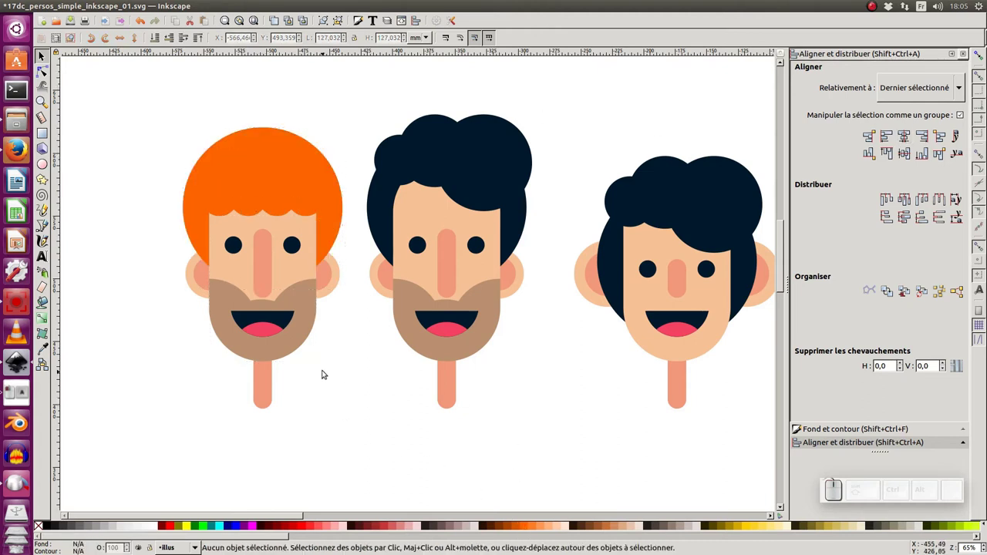
# Step: Lower the brown beard's opacity so it fades to a pale orange tint
pyautogui.middleClick(325, 367)
pyautogui.click(324, 293)
pyautogui.click(526, 529)
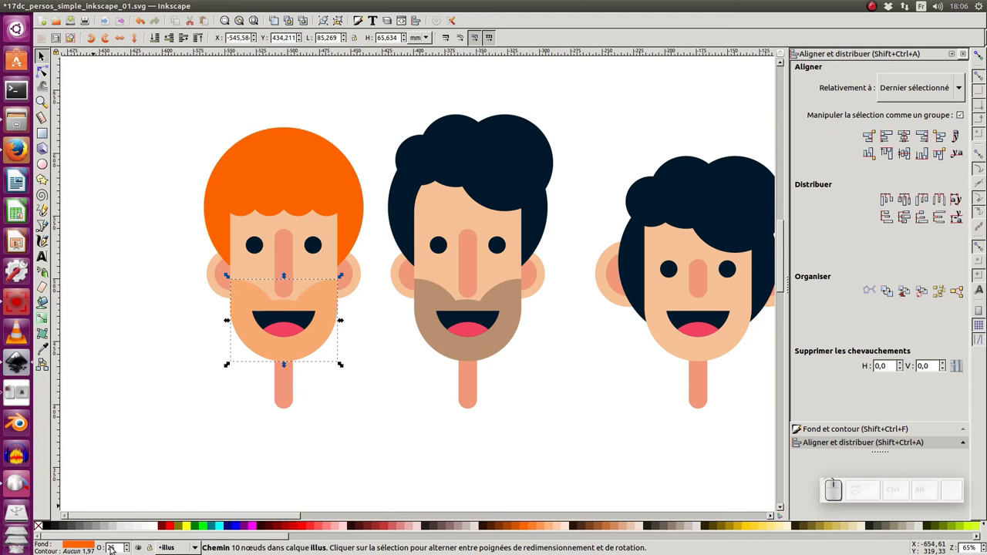
pyautogui.click(338, 401)
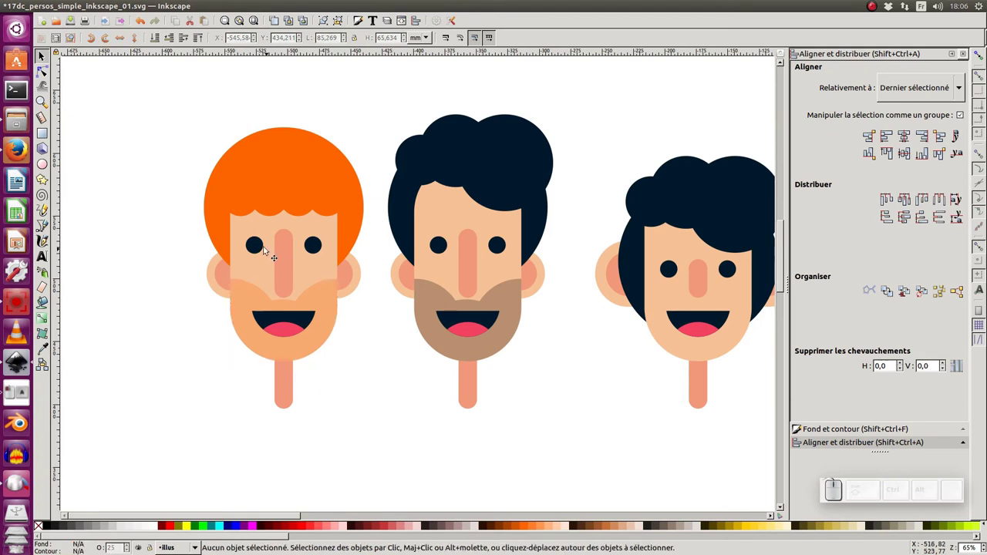
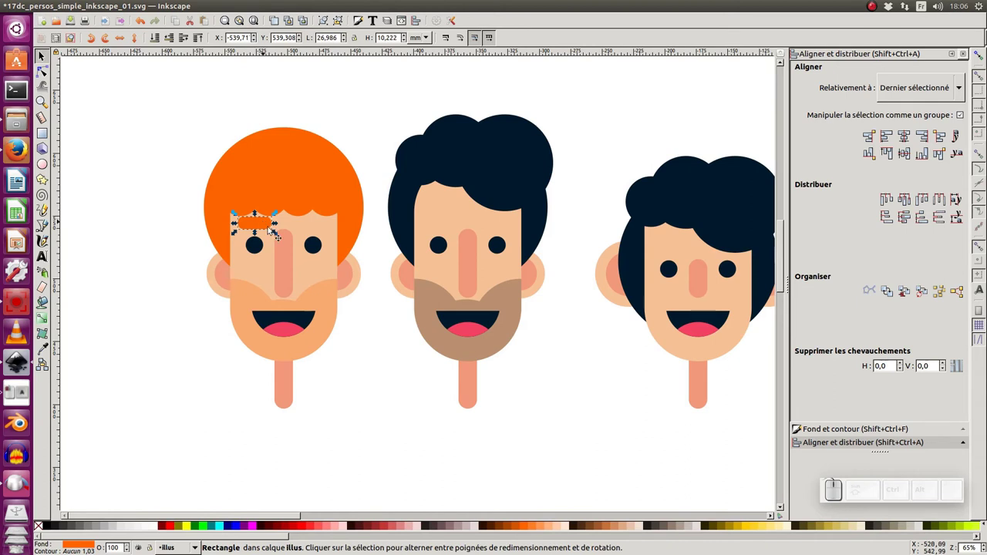
# Step: Tilt the orange eyebrow, place it above the left eye and duplicate it for the other eye
pyautogui.click(272, 226)
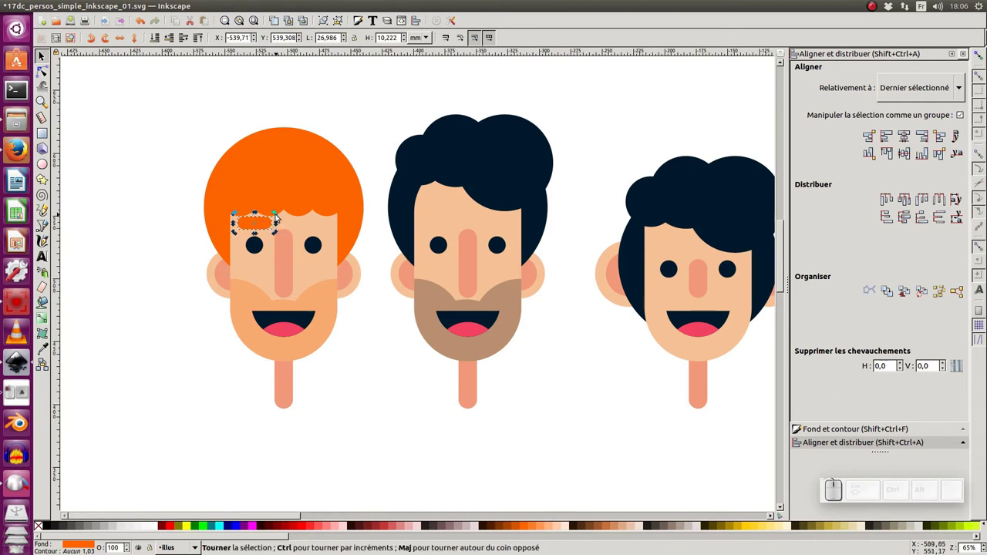
pyautogui.click(278, 217)
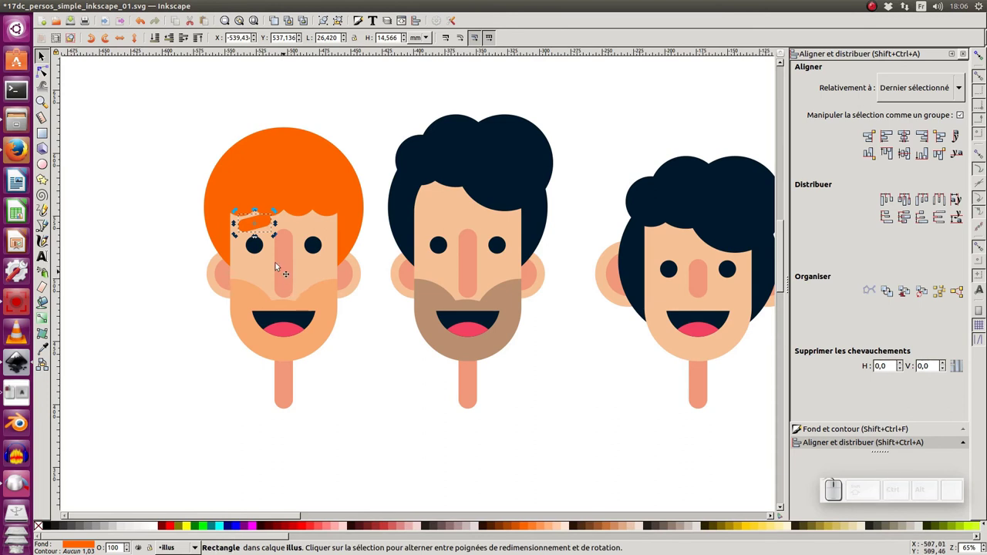
pyautogui.moveTo(277, 214); pyautogui.dragTo(278, 244)
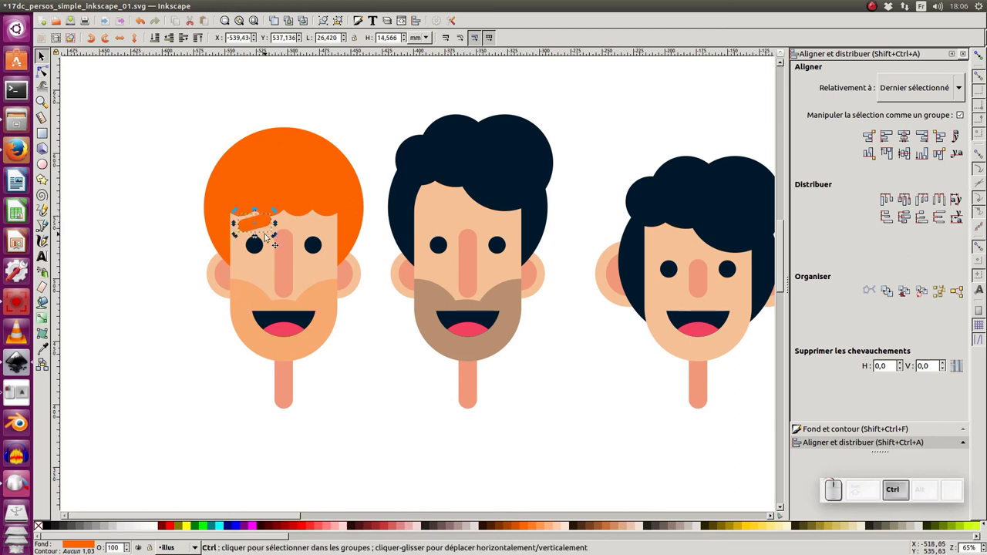
pyautogui.press('ctrl+d')
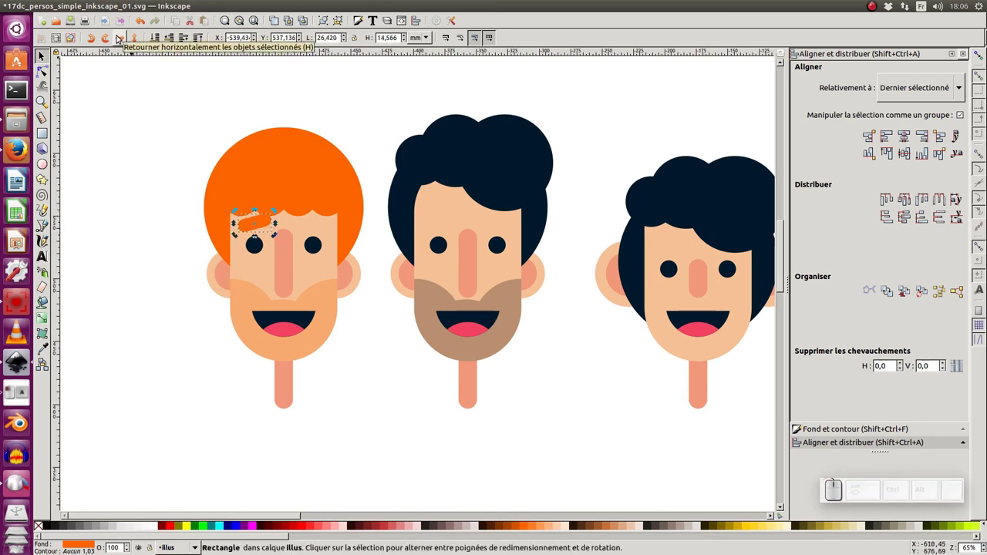
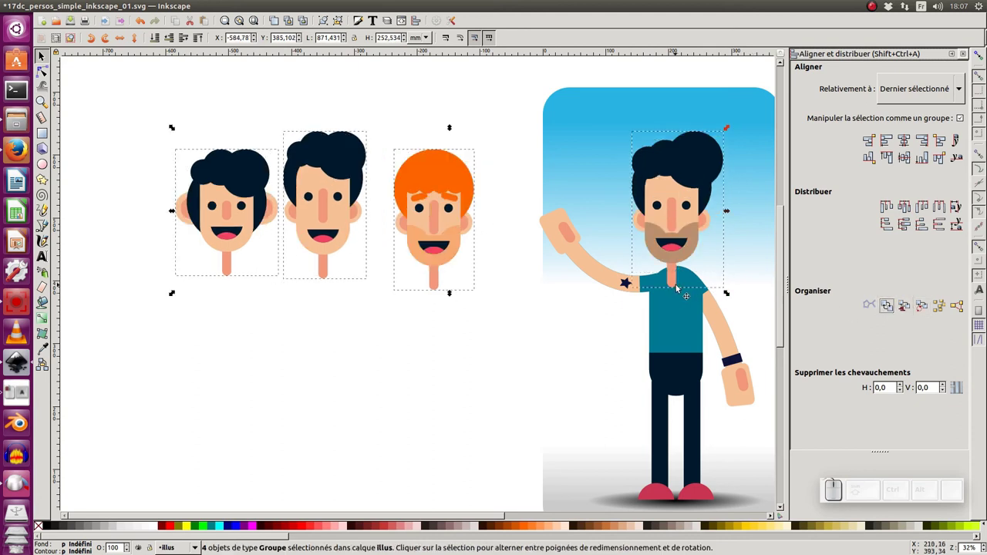
# Step: Exchange positions repeatedly until the orange-haired head sits on the waving character
pyautogui.click(889, 311)
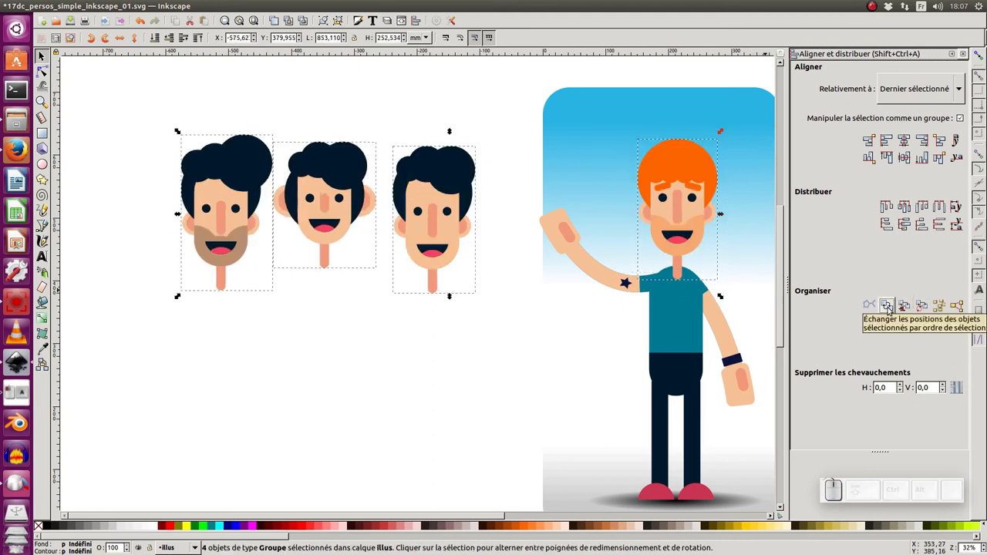
pyautogui.click(891, 311)
pyautogui.click(440, 329)
pyautogui.click(668, 212)
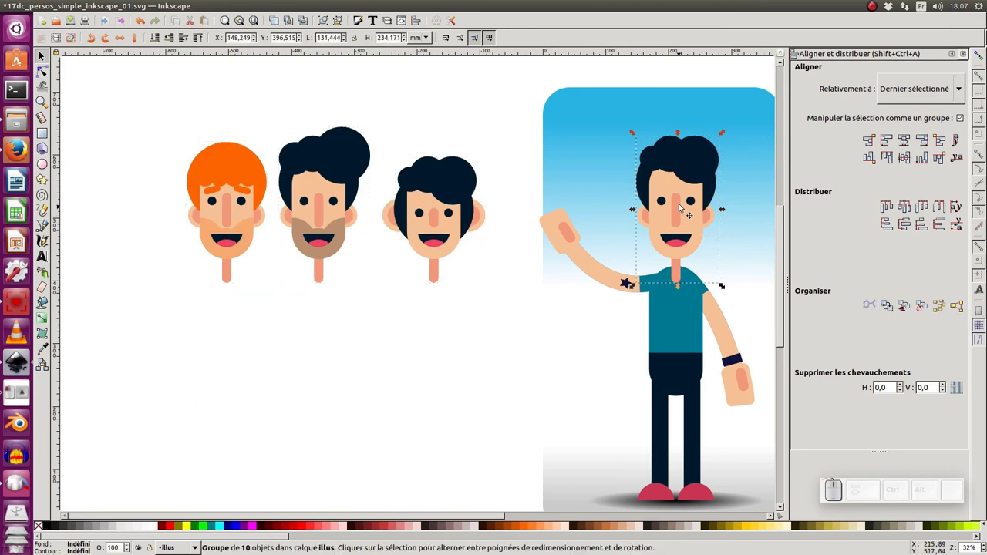
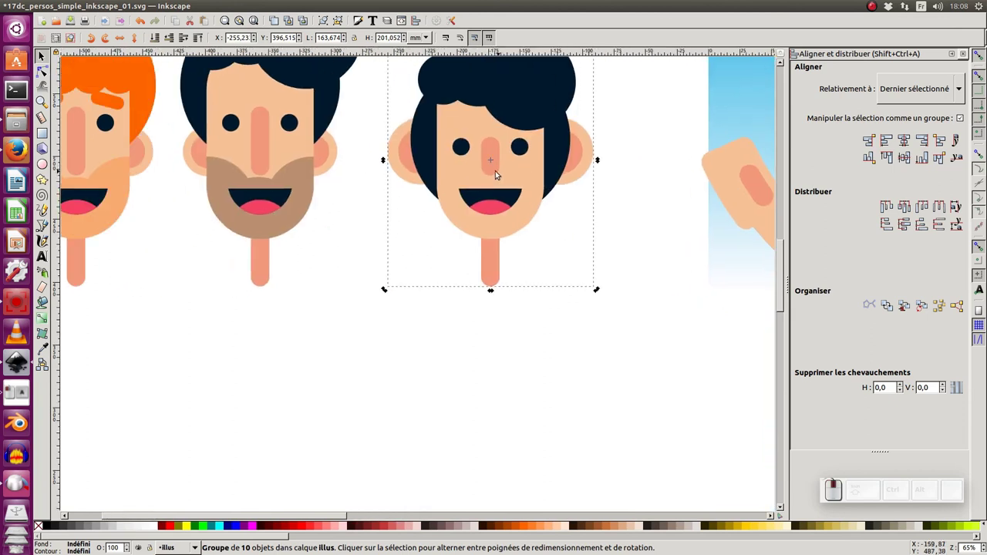
# Step: Move each of the three dark-haired heads' rotation centres to the bottom of their necks
pyautogui.moveTo(495, 168); pyautogui.dragTo(381, 253)
pyautogui.click(375, 253)
pyautogui.click(425, 191)
pyautogui.click(406, 190)
pyautogui.moveTo(430, 183); pyautogui.dragTo(279, 228)
pyautogui.click(269, 201)
pyautogui.click(239, 189)
pyautogui.moveTo(237, 202); pyautogui.dragTo(269, 270)
pyautogui.press('KP_Subtract')
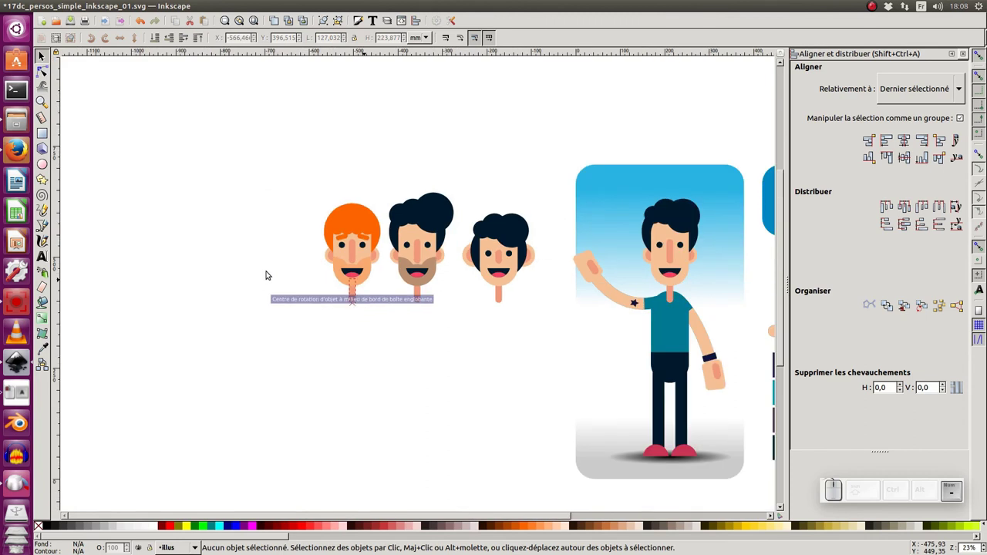
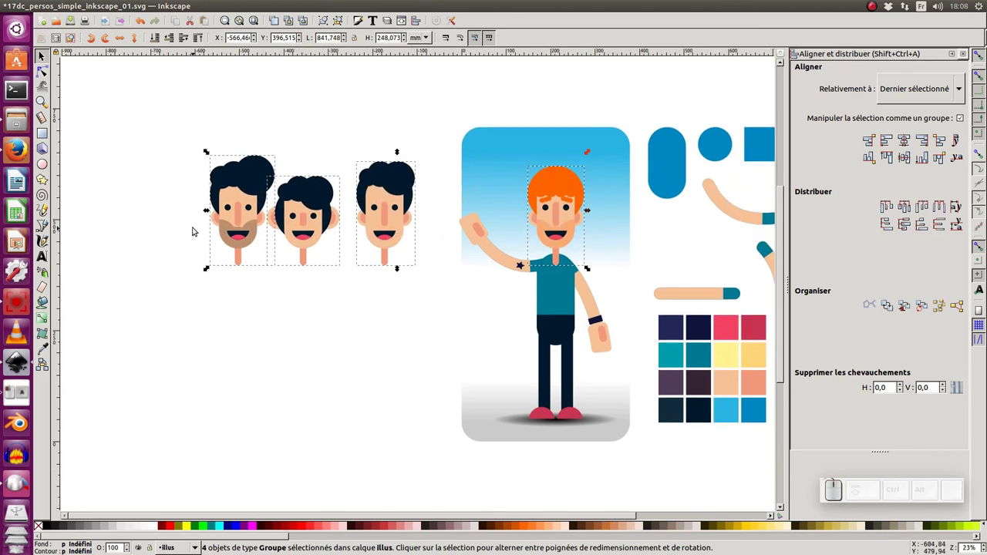
# Step: Show the hidden 'tetes' heads layer from the Layers dialog
pyautogui.click(201, 218)
pyautogui.press('ctrl+shift+l')
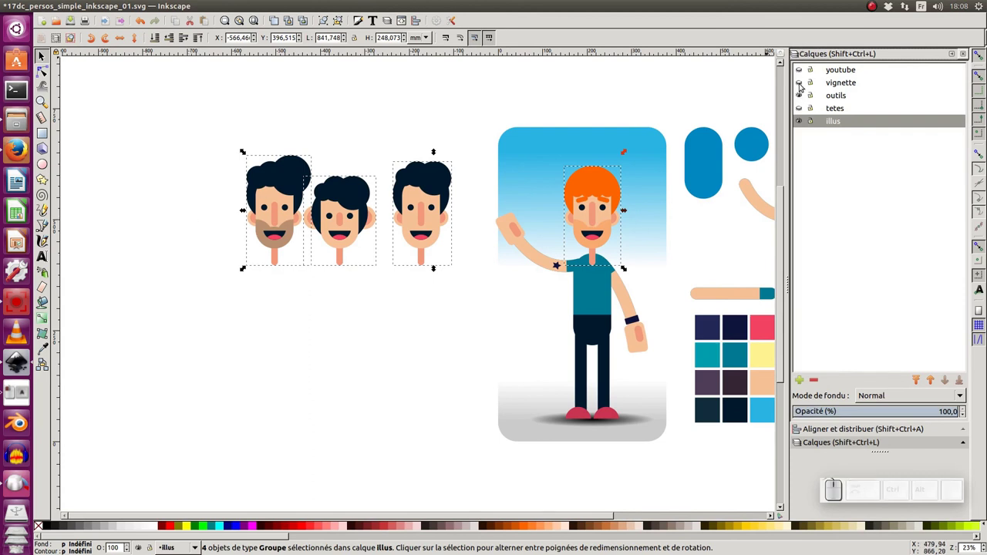
pyautogui.click(803, 111)
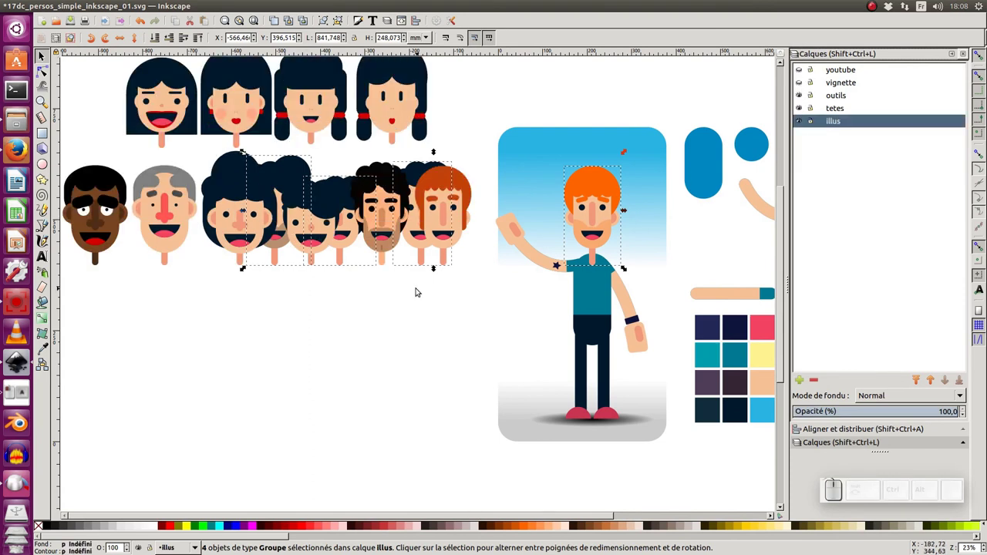
# Step: Move the new heads into the rows alongside the other heads
pyautogui.moveTo(418, 255); pyautogui.dragTo(416, 397)
pyautogui.press('ctrl+z')
pyautogui.click(423, 406)
pyautogui.click(428, 266)
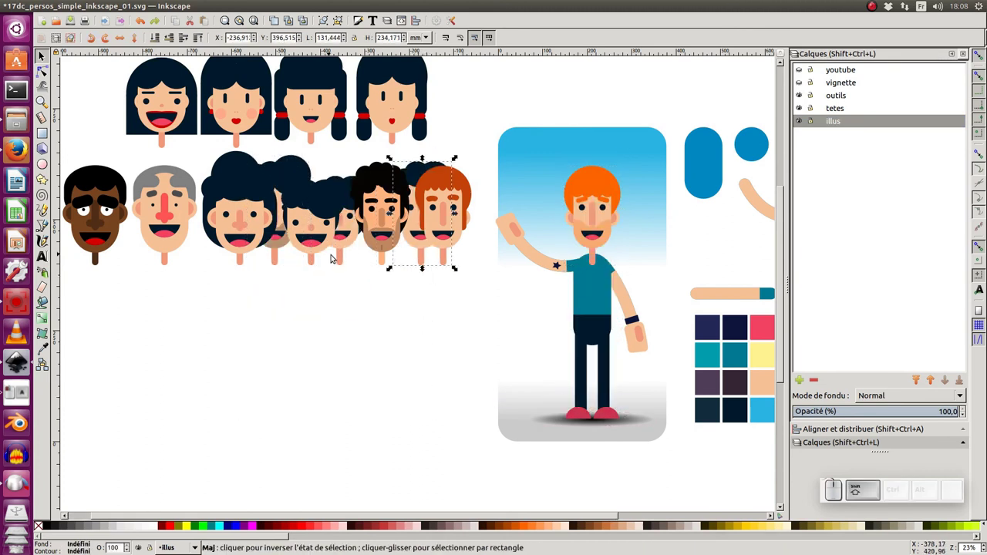
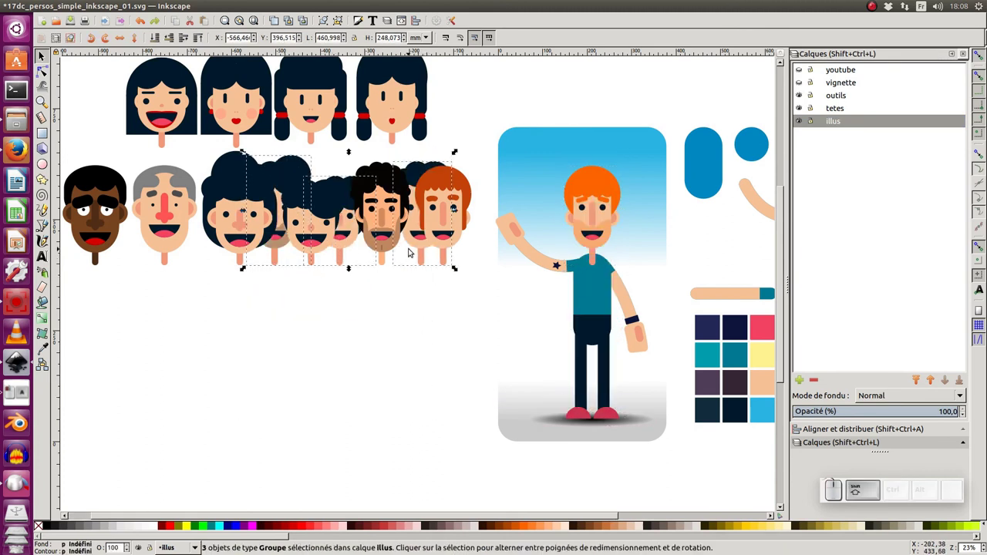
pyautogui.moveTo(417, 245); pyautogui.dragTo(375, 259)
pyautogui.moveTo(350, 280); pyautogui.dragTo(96, 114)
pyautogui.rightClick(355, 271)
pyautogui.moveTo(123, 117); pyautogui.dragTo(579, 273)
# Step: Exchange positions in Align and Distribute to put the grey-haired head on the character
pyautogui.click(680, 206)
pyautogui.press('ctrl+shift+a')
pyautogui.click(892, 293)
pyautogui.doubleClick(894, 294)
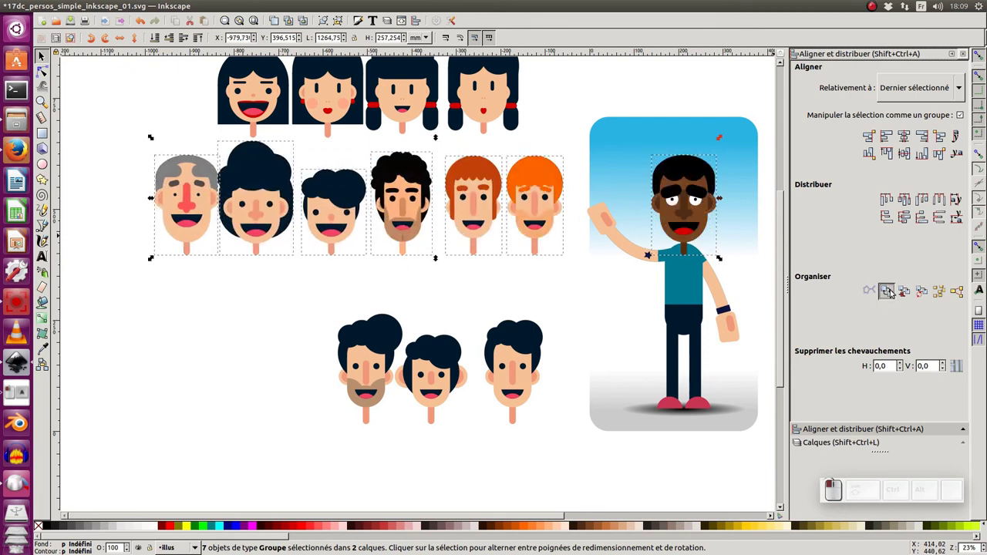